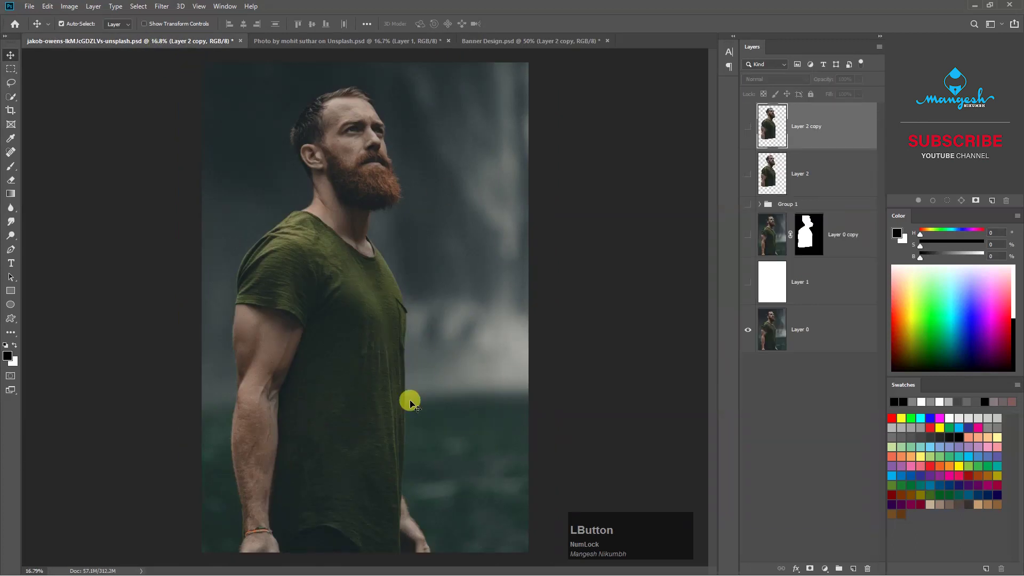
Bring the cut-out man and motorcyclist into Banner Design.psd and close both source photos
key(ctrl+Num_Lock)
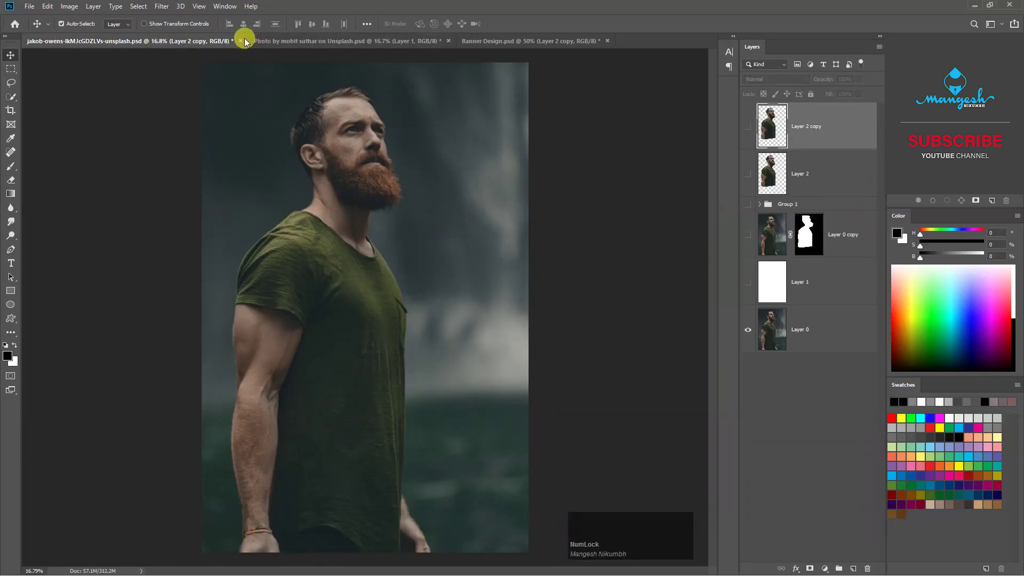
click(245, 44)
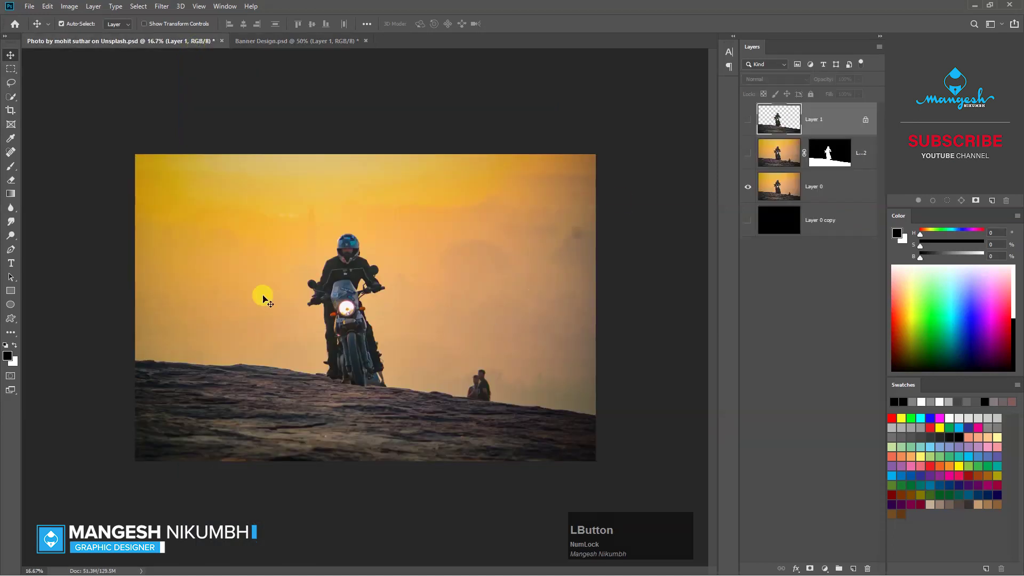
click(229, 52)
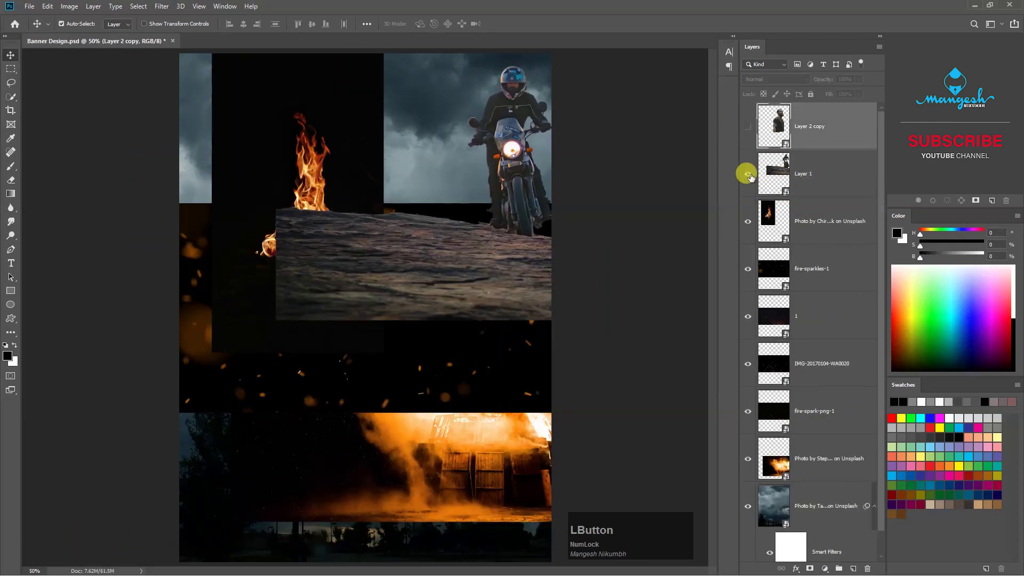
Reveal the storm-cloud background and the bearded man, then begin enlarging him over the poster
text(yy)
click(477, 209)
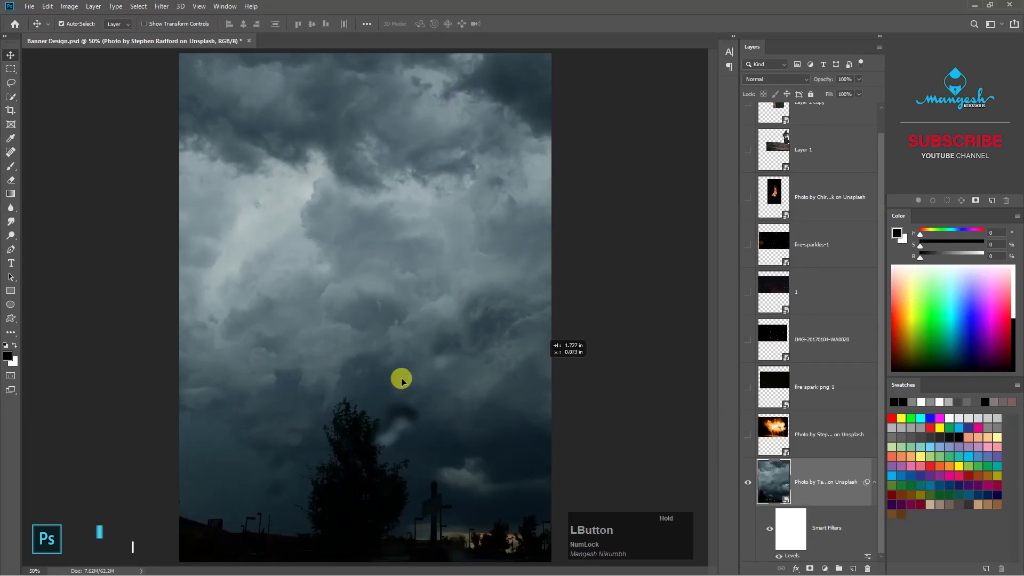
key(ctrl+z)
click(609, 307)
scroll(up, 3)
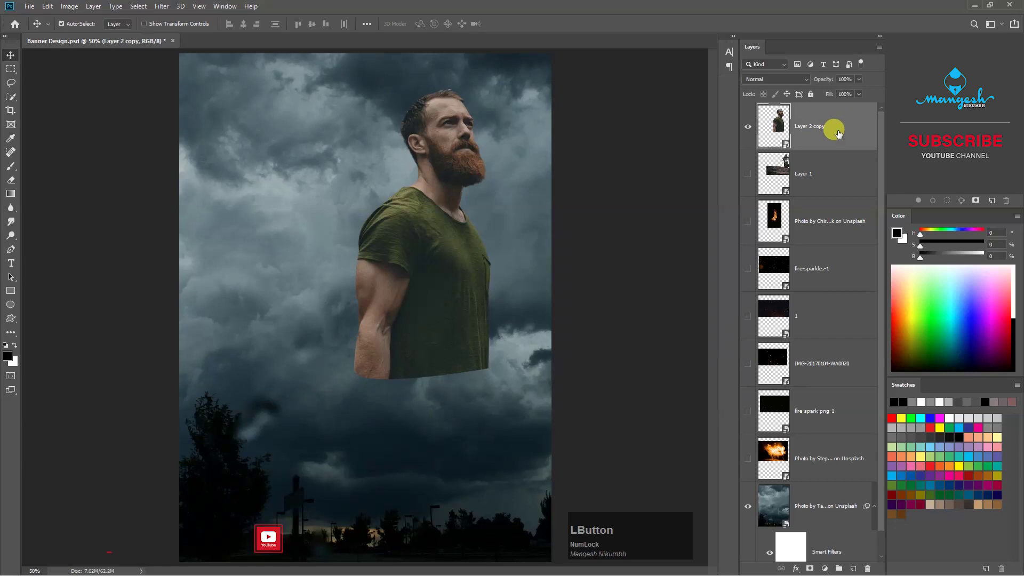
key(ctrl+t)
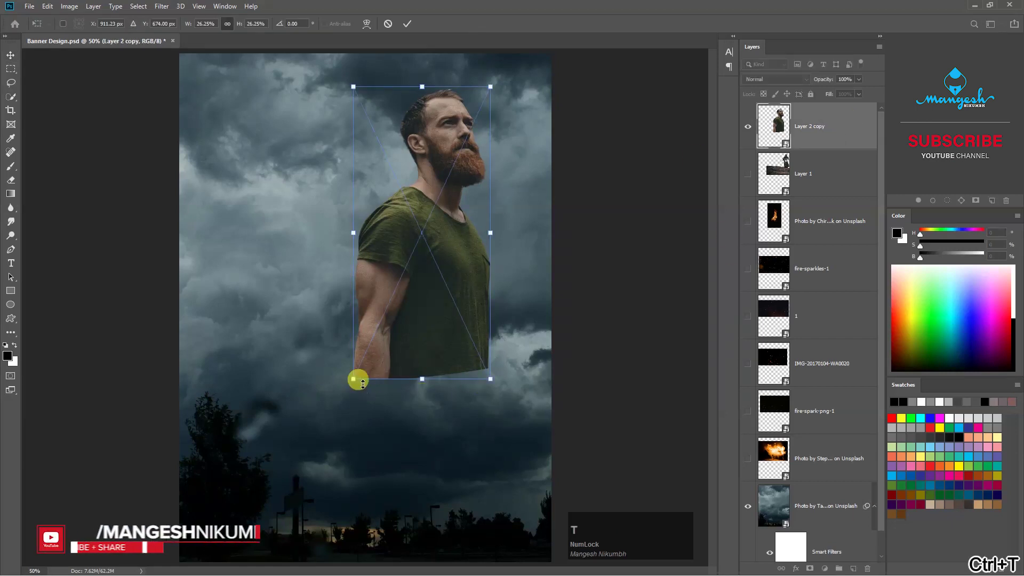
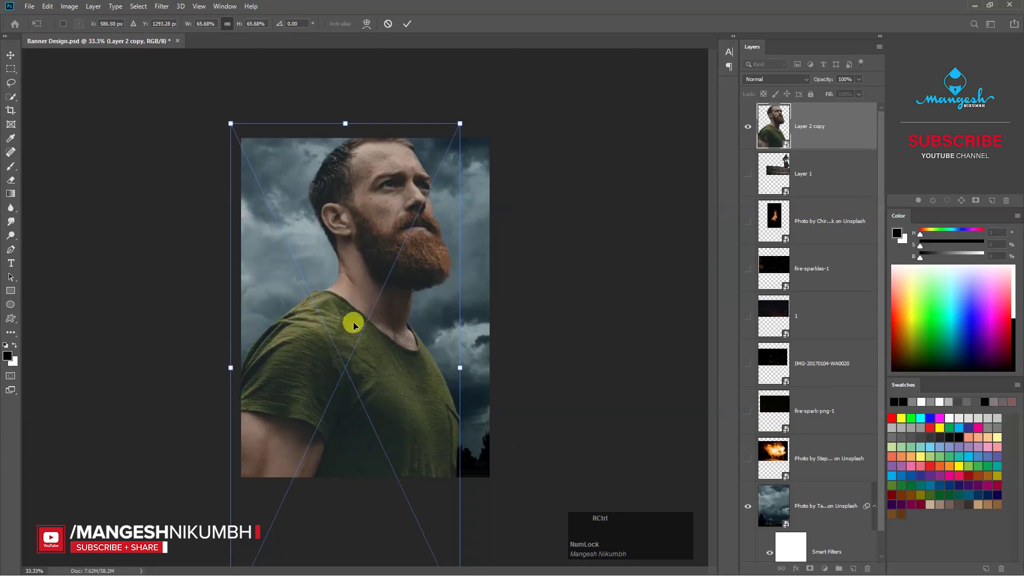
Show the motorcyclist, flip him and scale him down in front of the man's chest
click(751, 178)
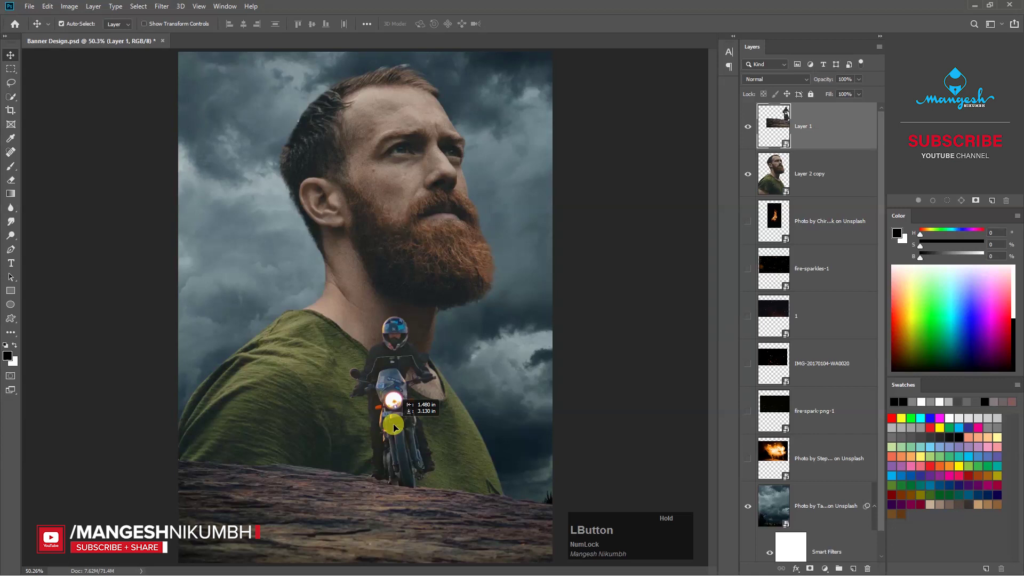
right_click(414, 381)
click(458, 478)
click(428, 424)
key(KP_Enter)
click(750, 456)
Reveal the blazing fire photo as the background and give it a layer mask
key(t)
click(515, 372)
key(Return)
key(-)
key(-)
click(527, 332)
click(773, 469)
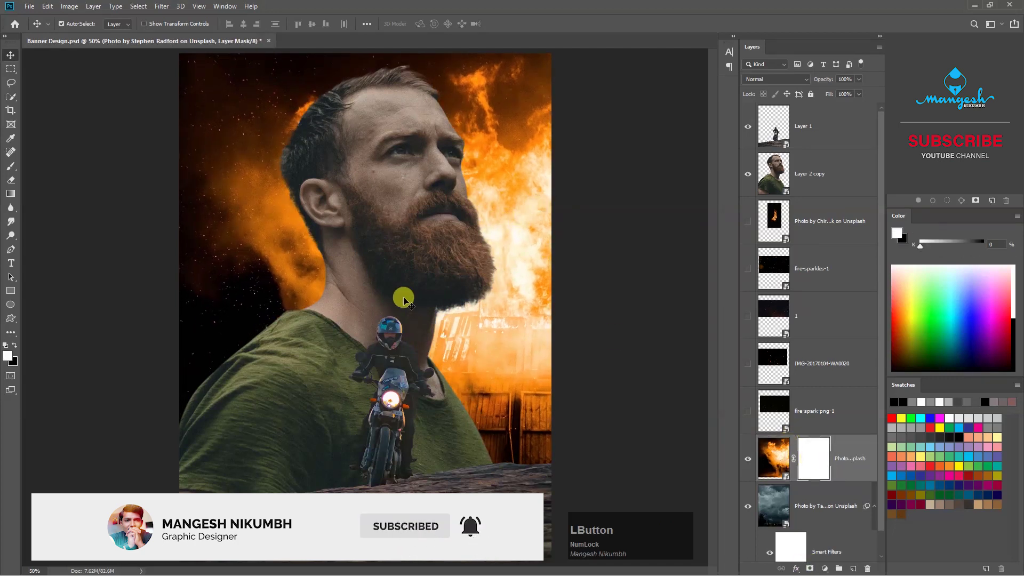
Set up a soft black brush at low opacity for blending the clouds into the fire on the mask
key(b)
click(16, 171)
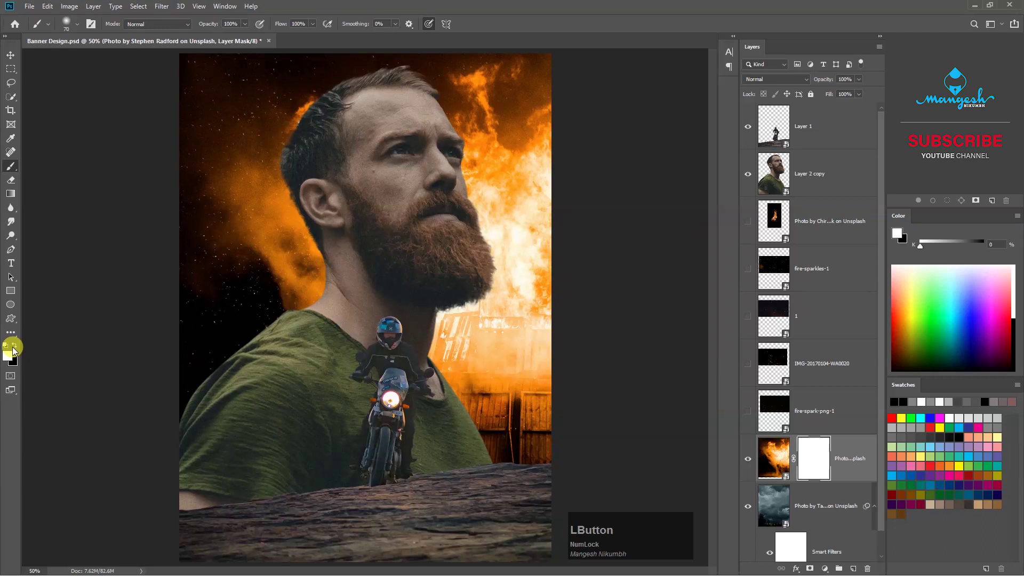
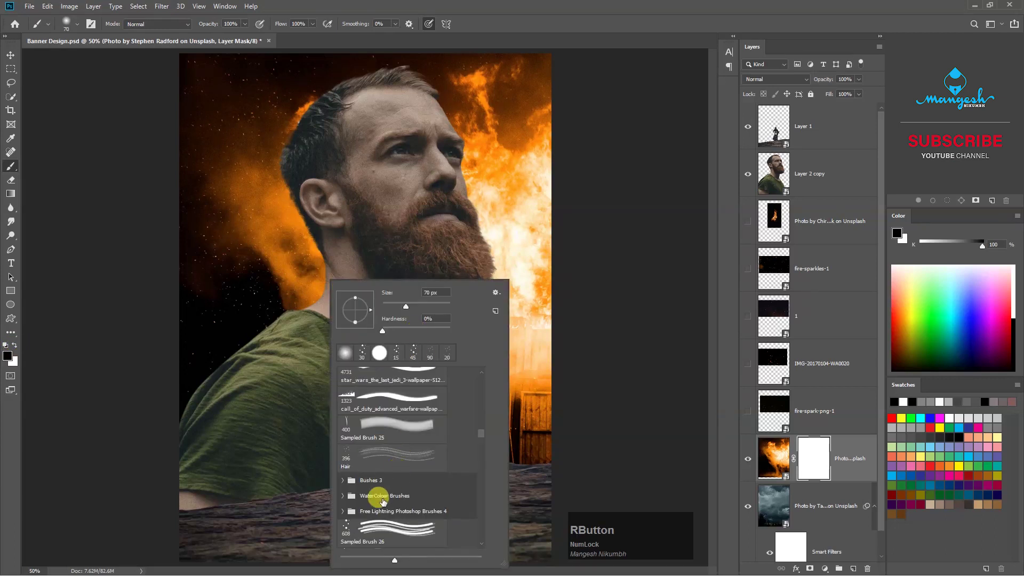
click(487, 430)
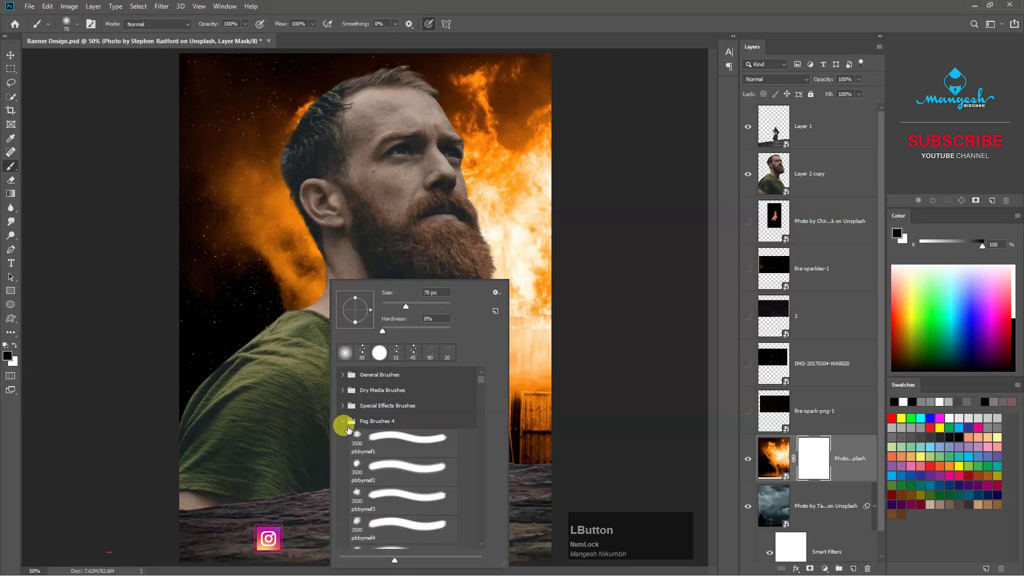
key(KP_Enter)
text([[[)
click(249, 27)
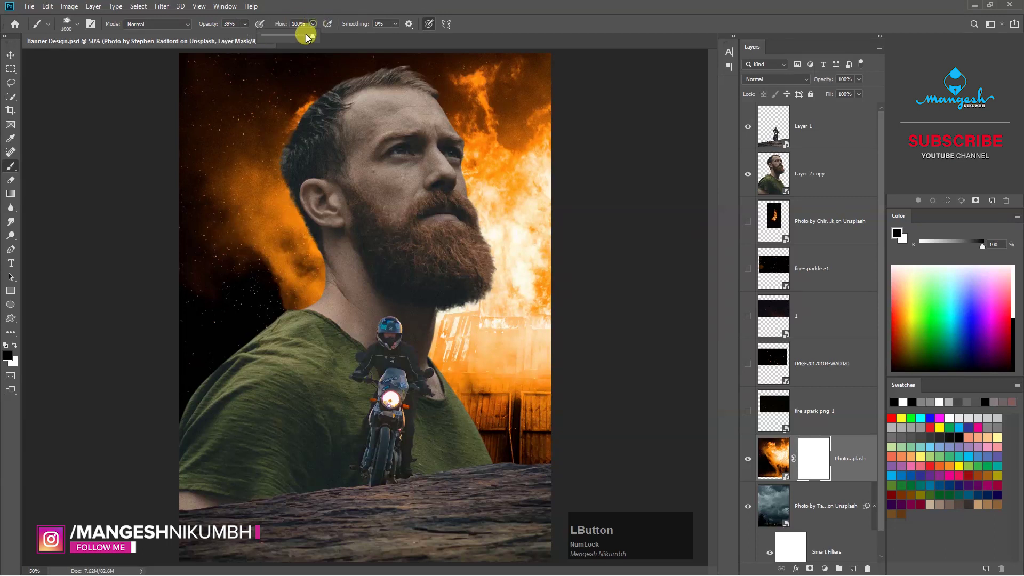
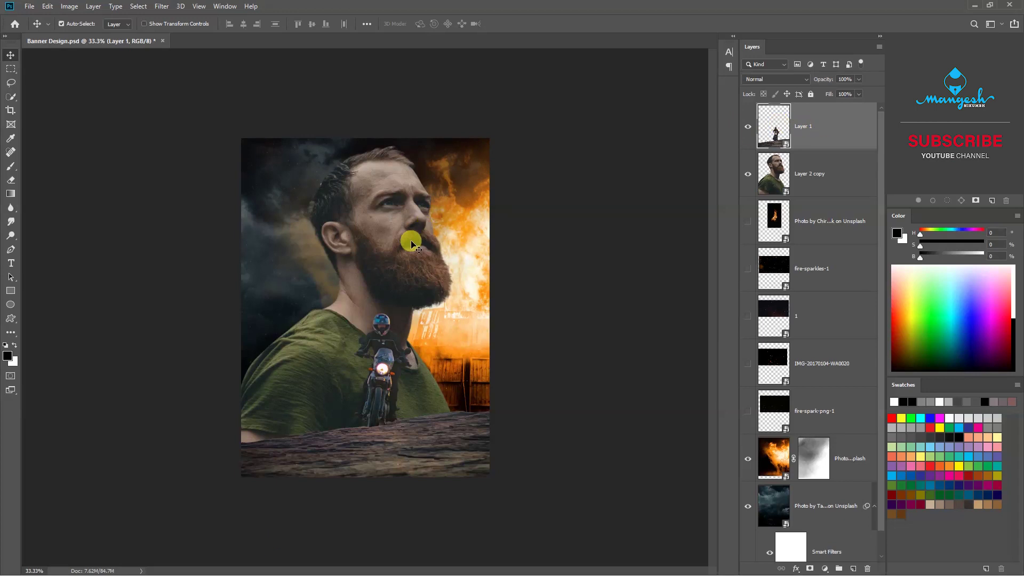
Mask the man's lower body so it fades into the fiery smoke, then move to the motorcyclist layer
click(404, 257)
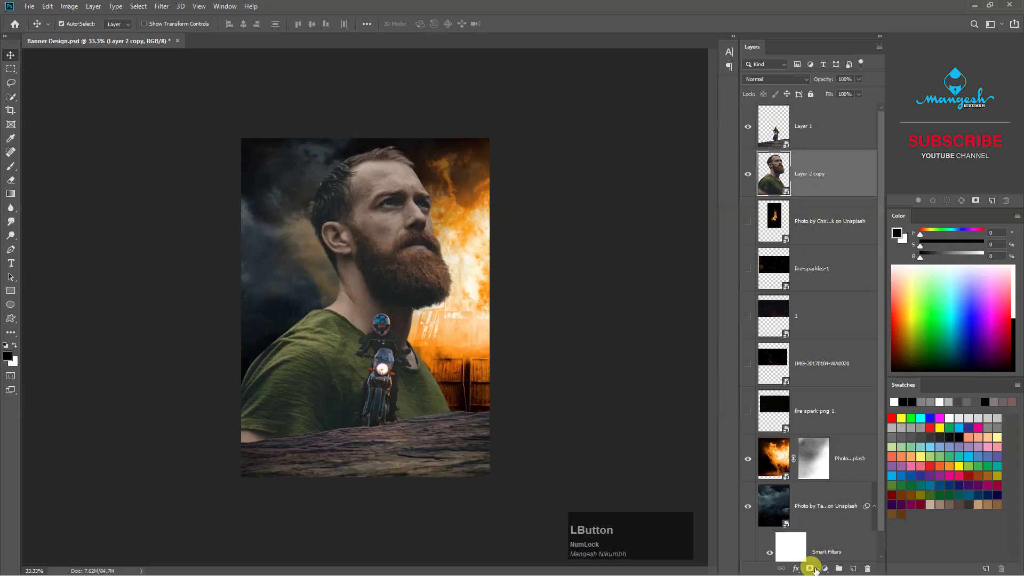
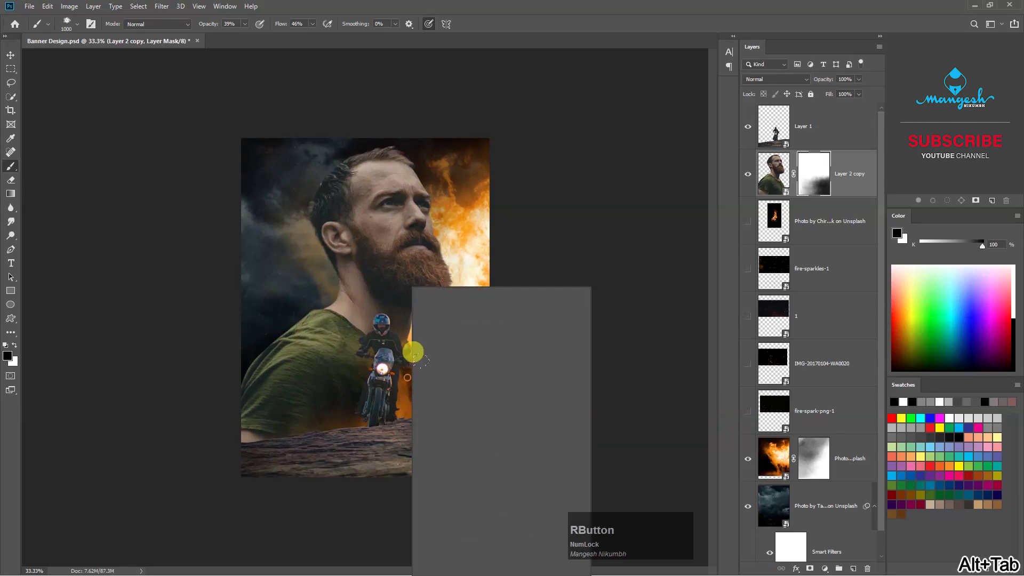
click(471, 362)
key(Return)
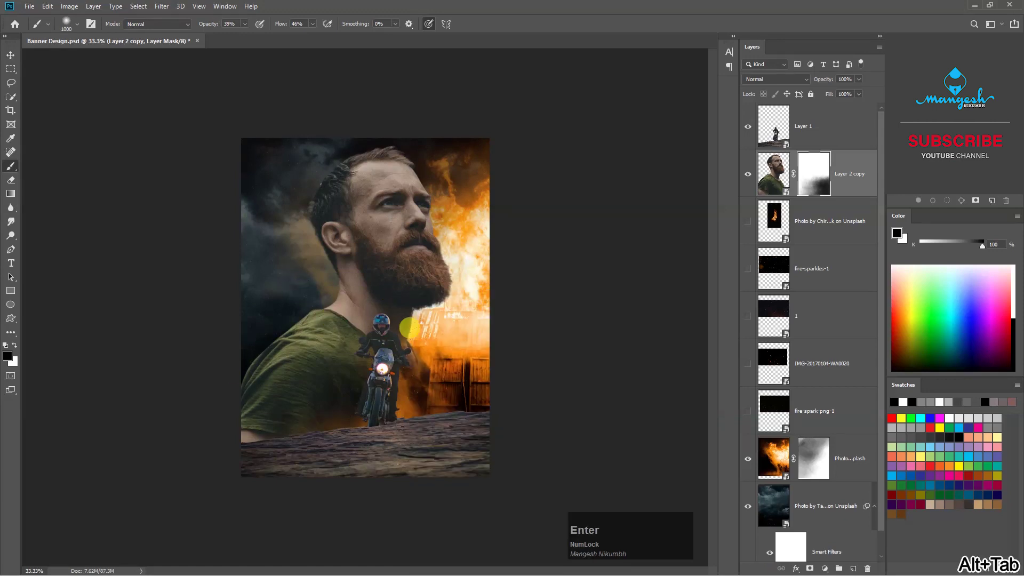
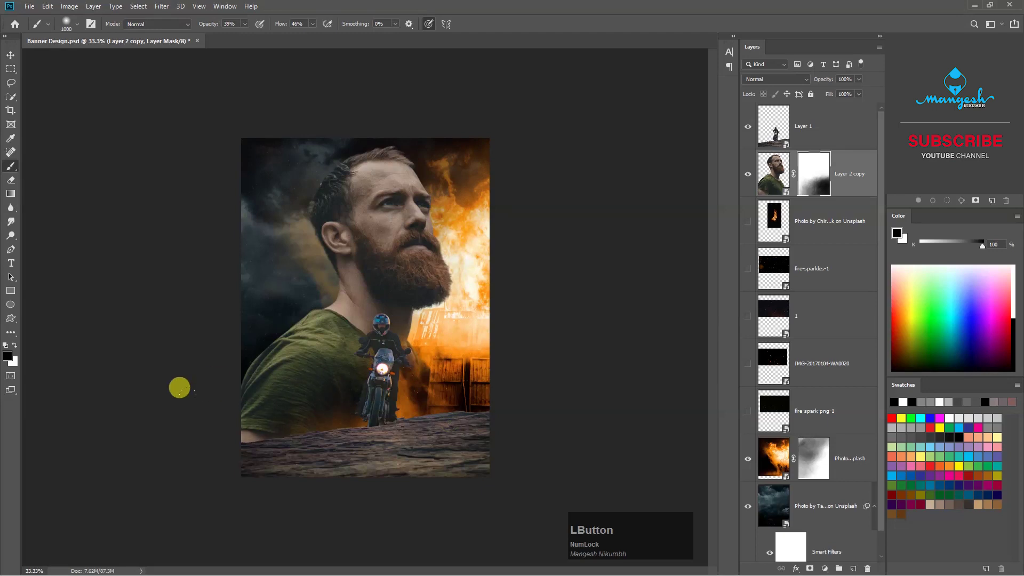
key(v)
key(ctrl+KP_0)
key(Tab)
click(408, 508)
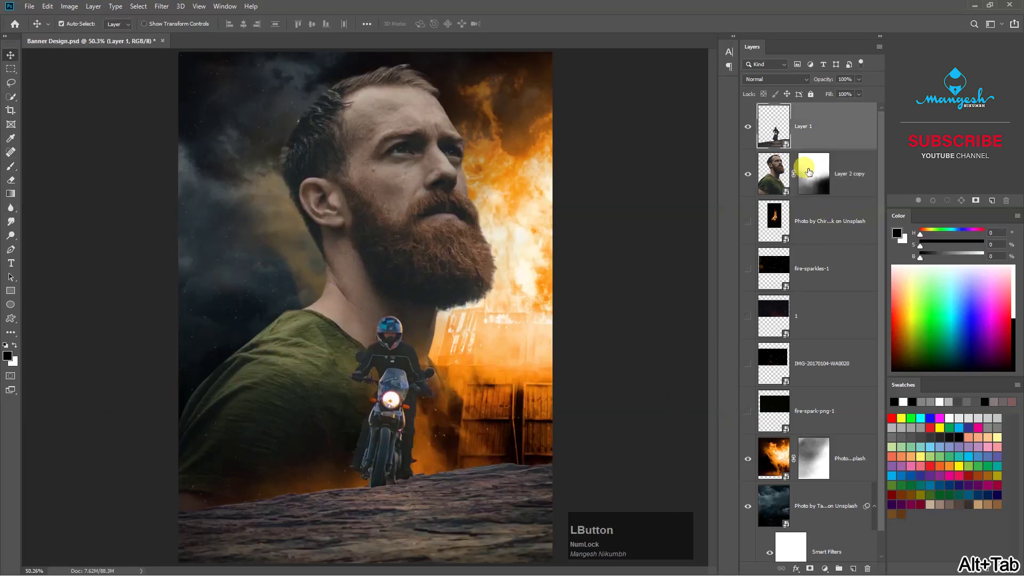
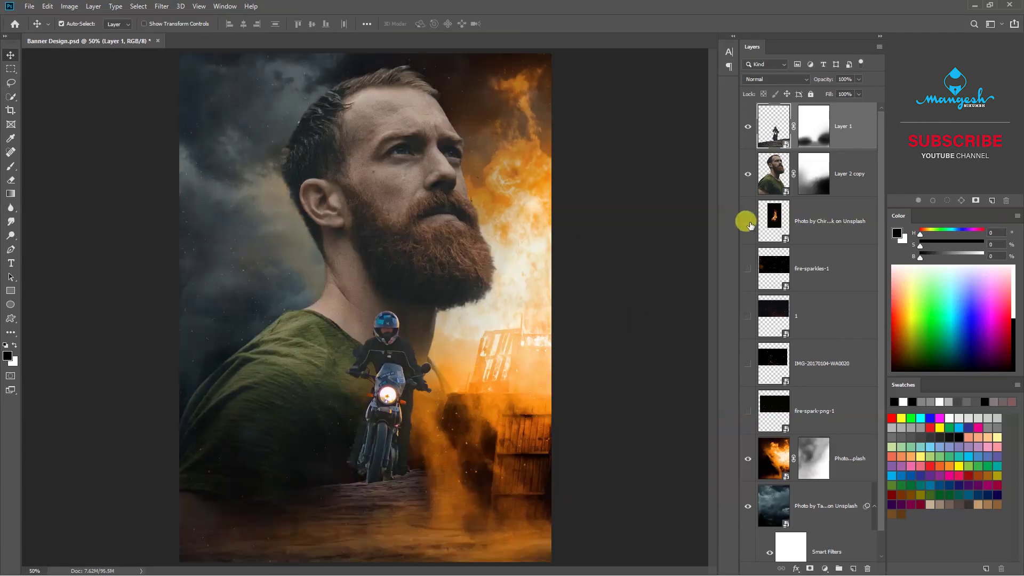
Show the flame photo, brighten it with Levels and place it beside the bike
click(752, 228)
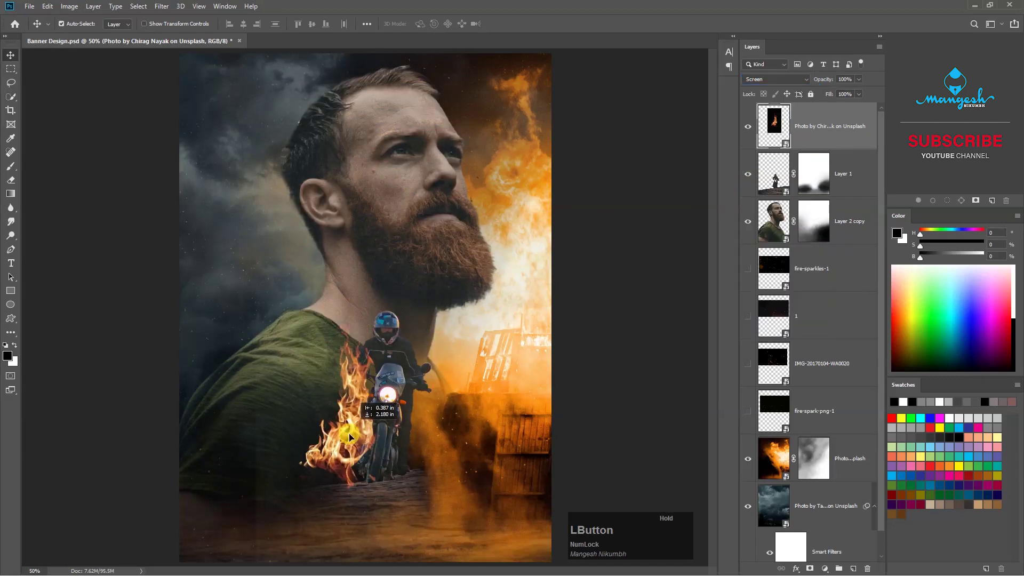
key(ctrl+l)
click(625, 302)
key(Return)
click(346, 452)
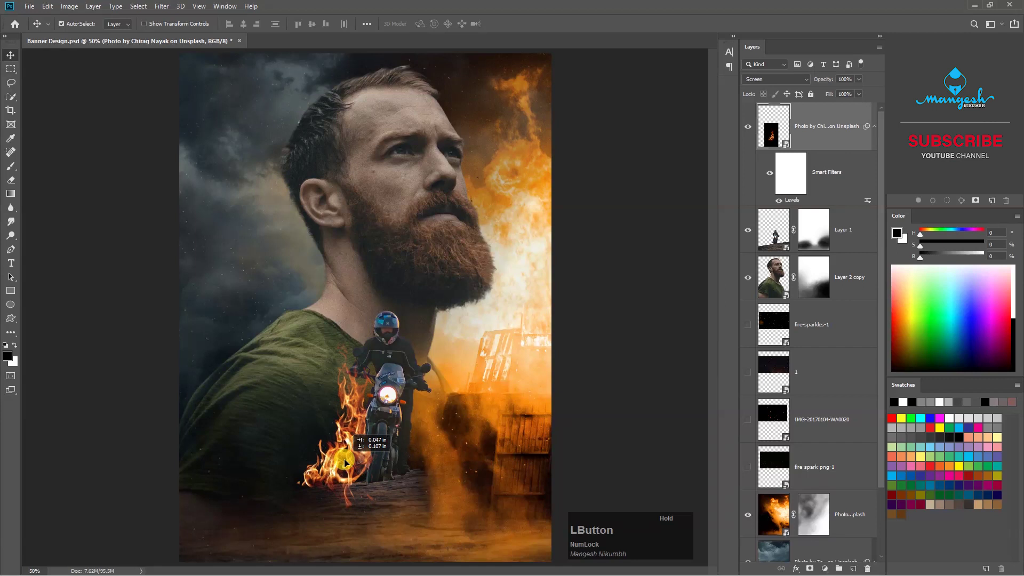
click(371, 463)
Duplicate the flames and mirror the copy horizontally to the bike's other side
key(ctrl+t)
right_click(434, 445)
click(462, 437)
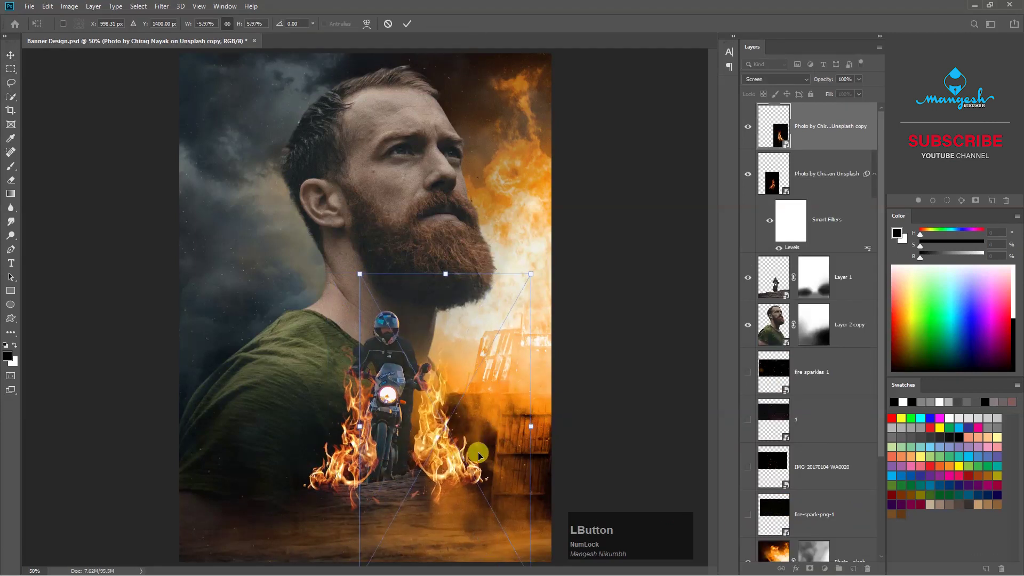
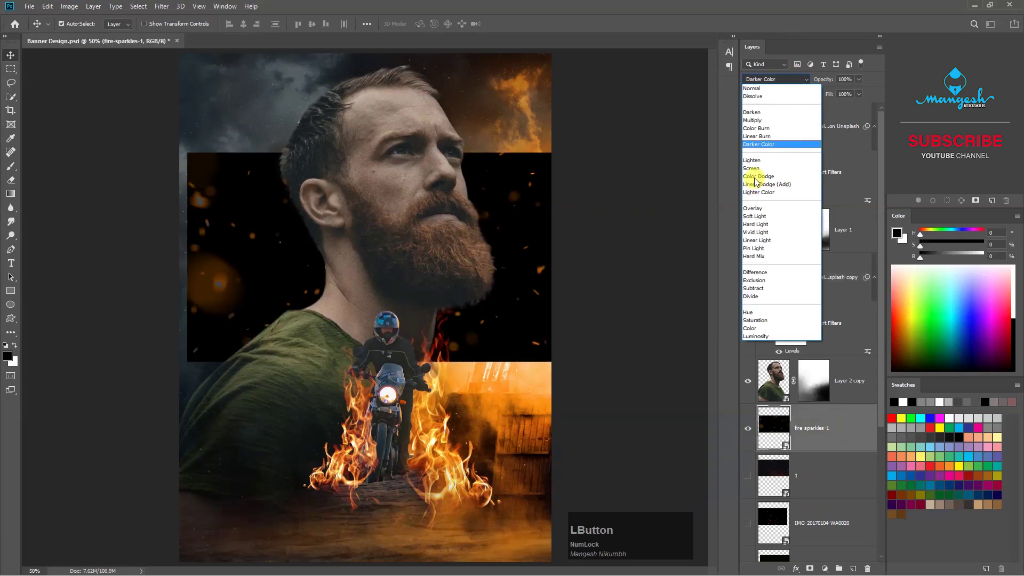
Blend fire-sparkles-1 in Color Dodge and stretch it over the lower poster
key(ctrl+t)
click(505, 275)
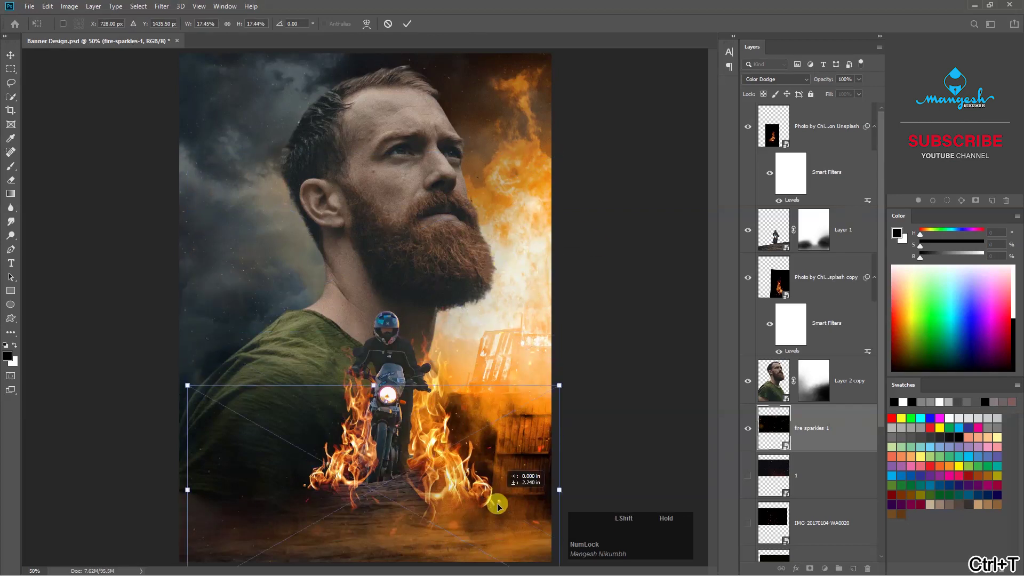
key(KP_Enter)
Reveal the dark sparks image over the upper area and reach its blend mode list
click(825, 524)
scroll(down, 3)
click(837, 389)
click(829, 294)
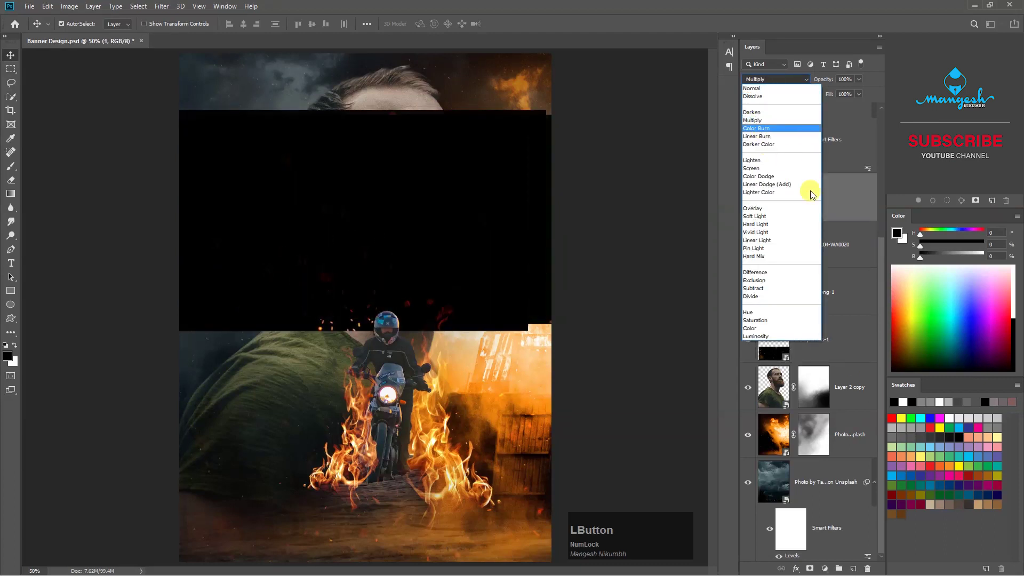
Show the Screen-blended sparks layer and stretch it around the flaming motorcyclist
click(772, 175)
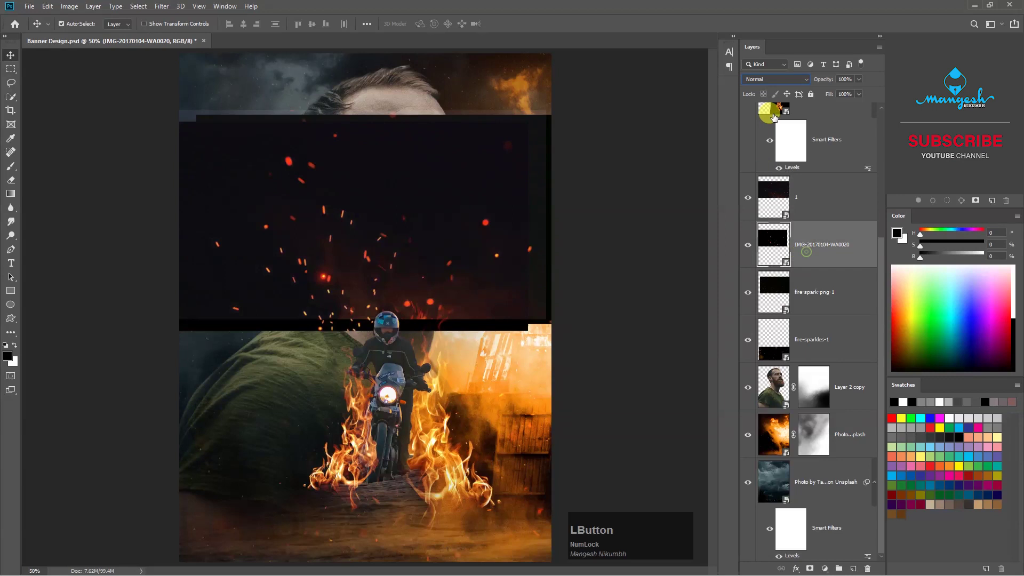
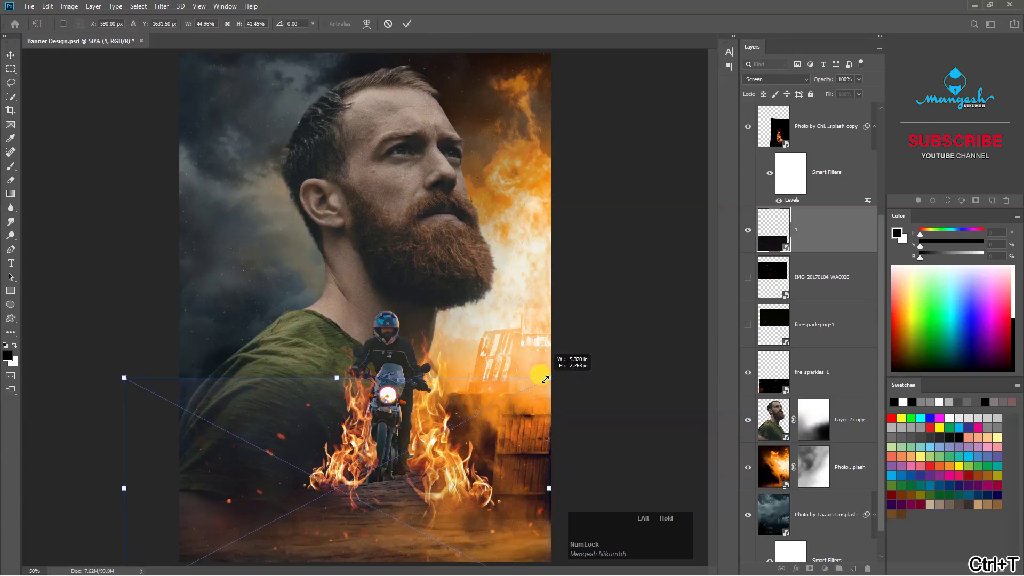
key(KP_Enter)
Darken the sparks' midtones with Levels, then make the fire-spark-png-1 sparks visible
key(ctrl+l)
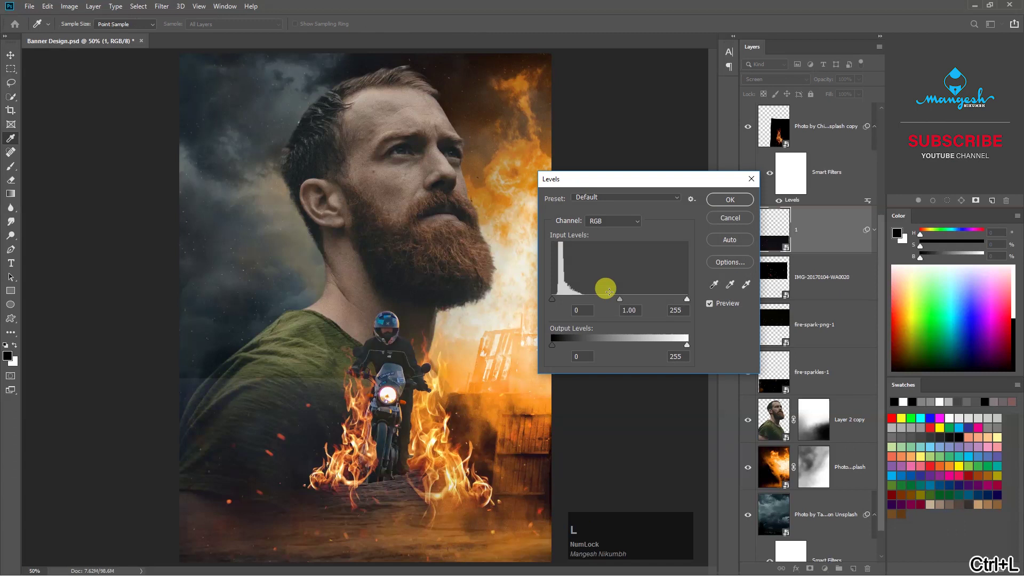
click(637, 302)
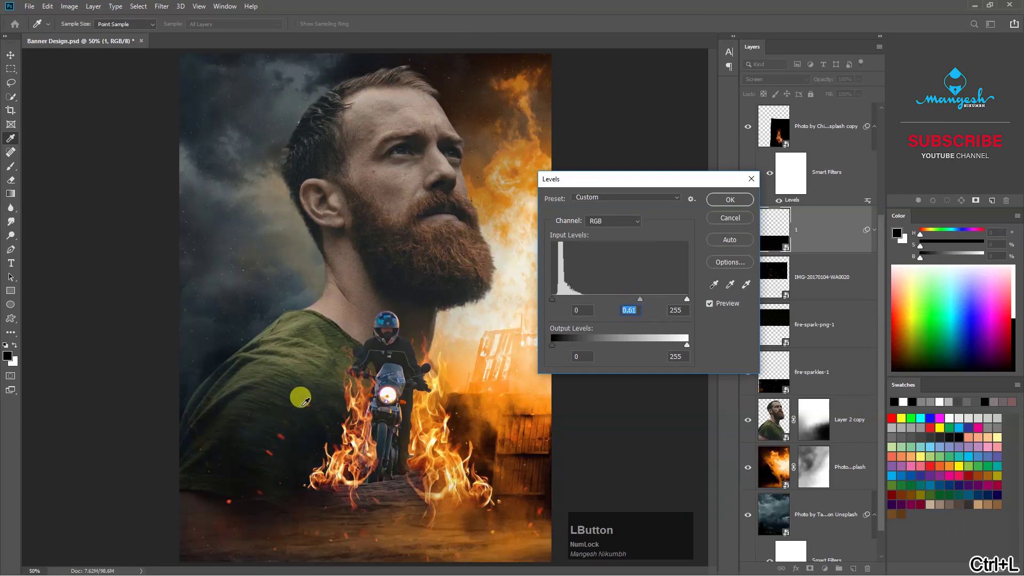
key(Return)
click(749, 334)
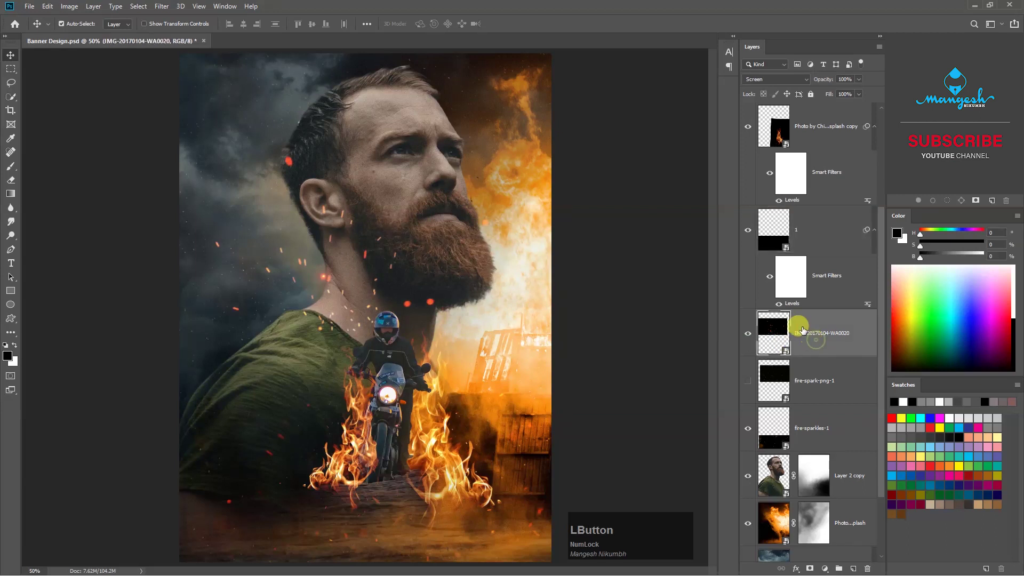
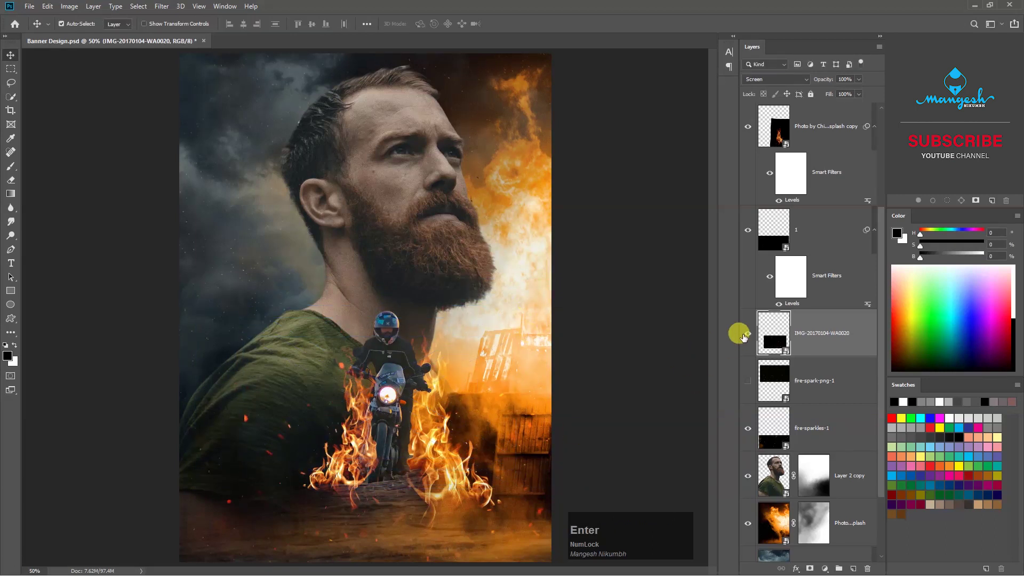
click(749, 391)
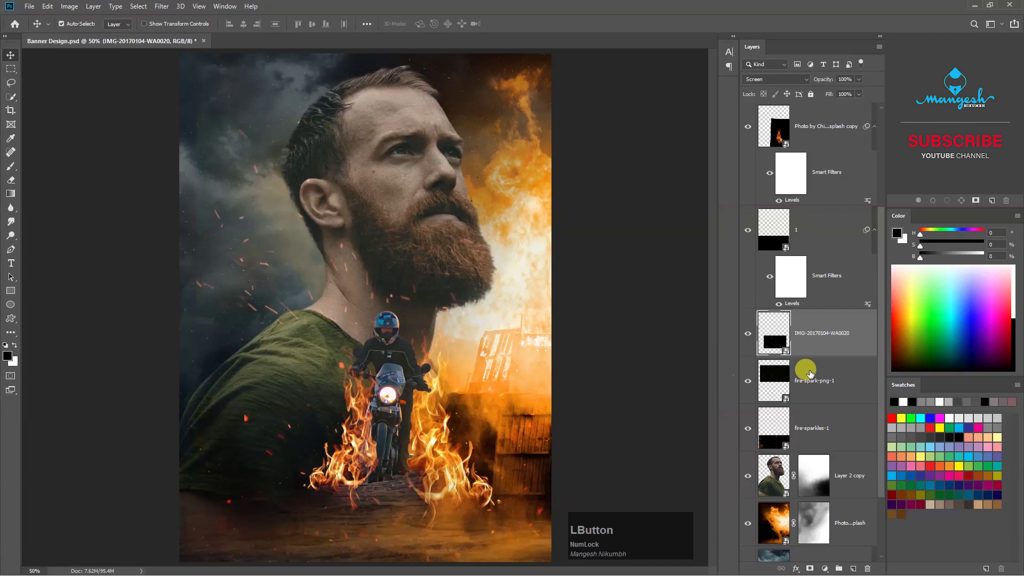
key(ctrl+t)
key(Escape)
Adjust fire-spark-png-1 with Levels and enlarge it across the lower left around the rider
key(ctrl+l)
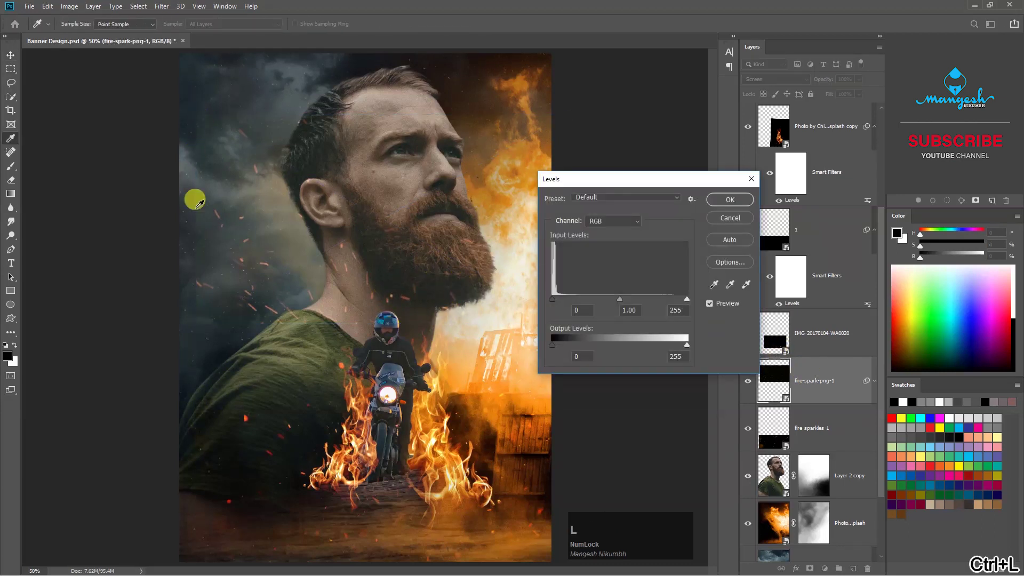
click(634, 303)
key(Return)
key(ctrl+t)
click(435, 276)
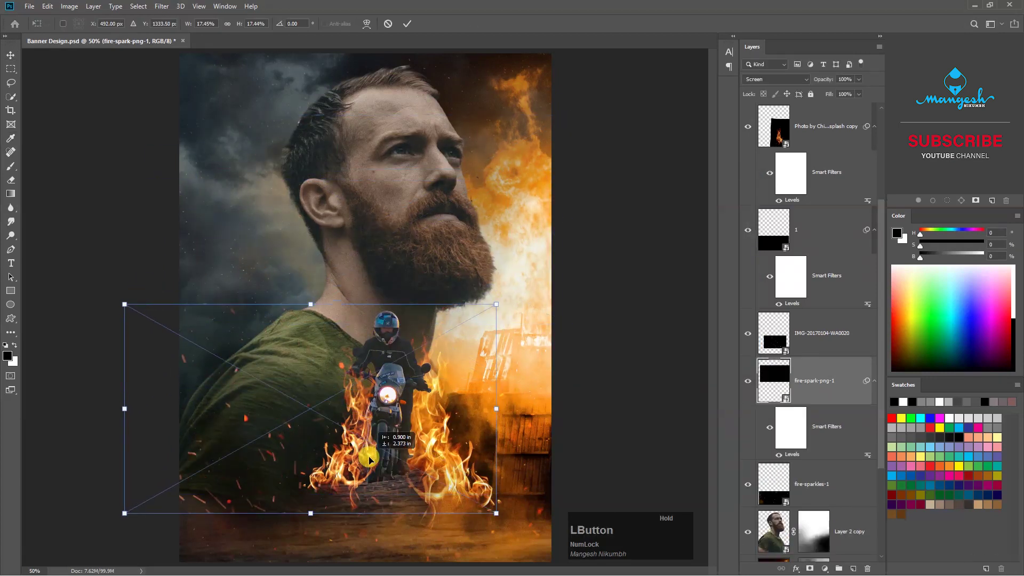
key(Return)
scroll(up, 3)
Create the title word LAST in Bugfast and enlarge it on the poster
click(838, 126)
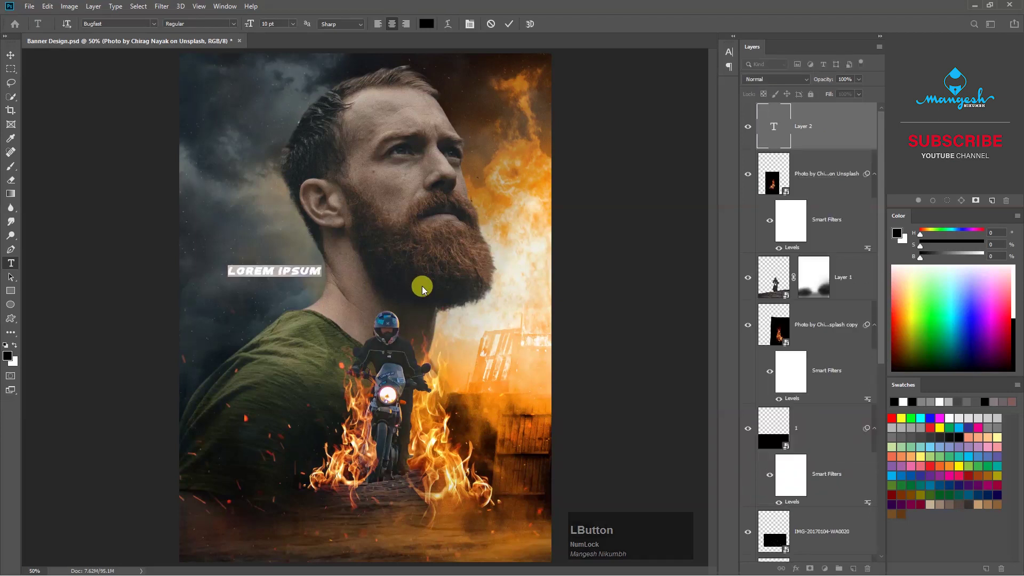
key(shift+Num_Lock)
text(last)
click(17, 58)
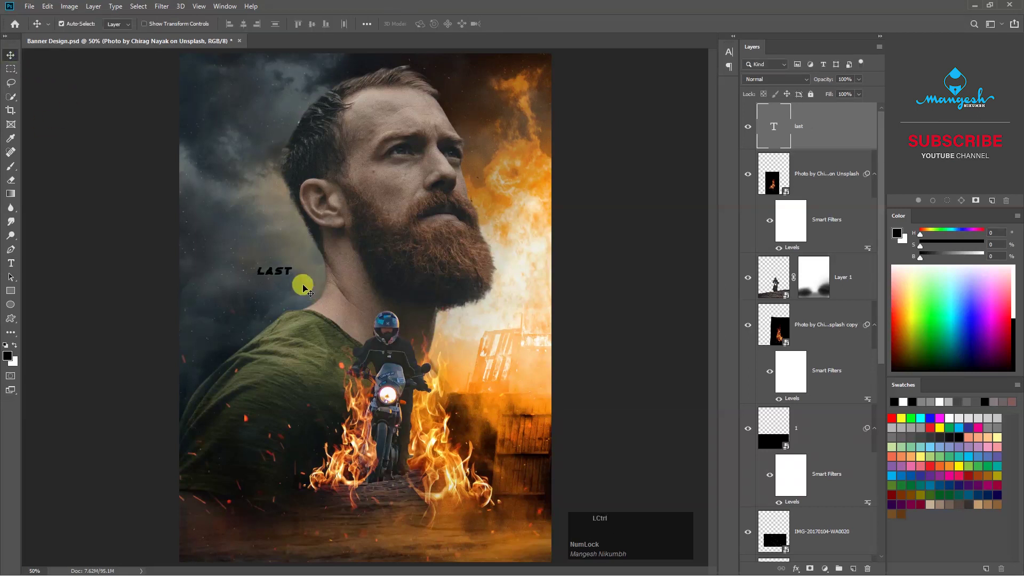
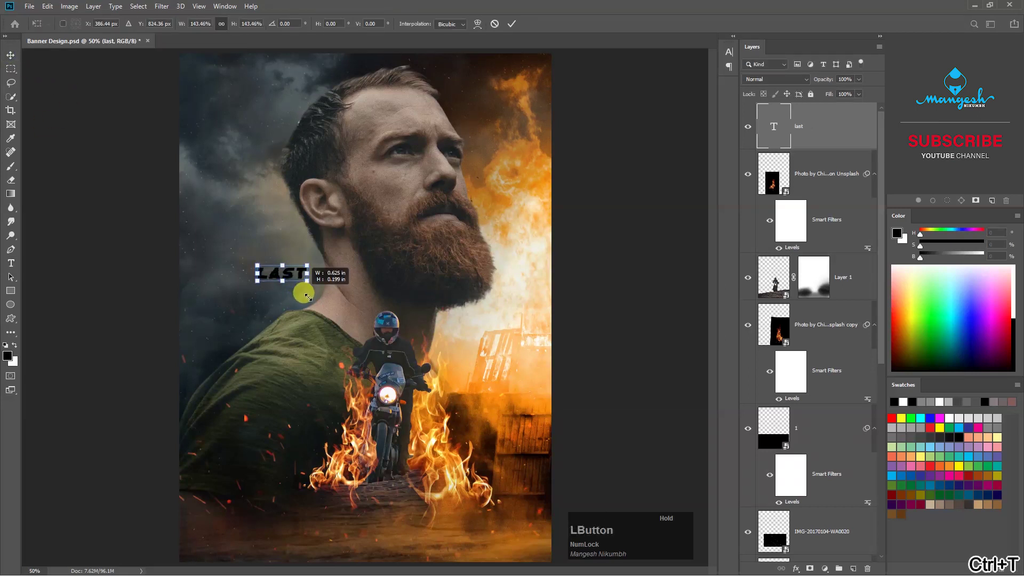
key(Return)
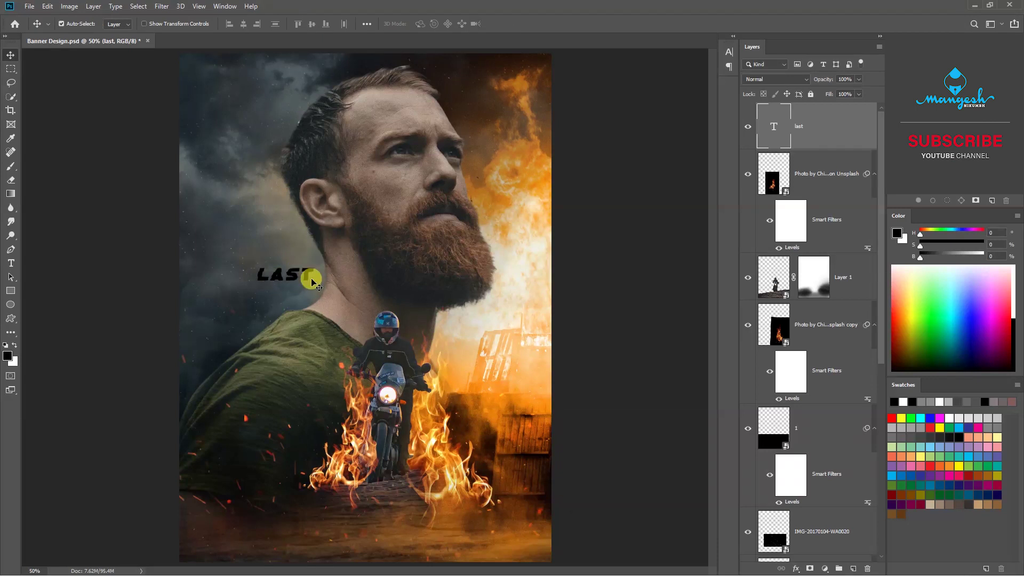
key(t)
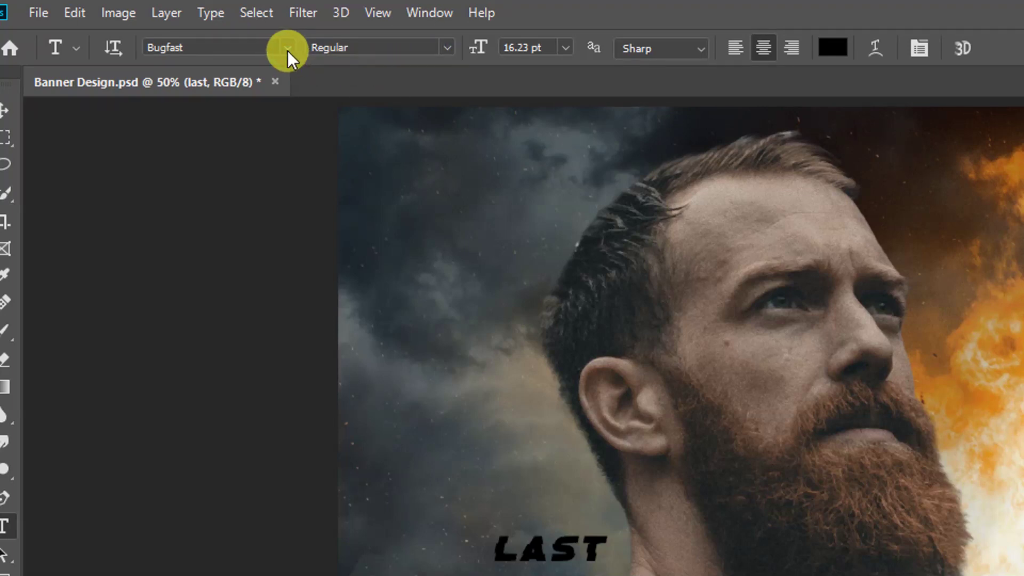
Duplicate LAST just below itself and retype the copy as RACE
key(s)
click(299, 280)
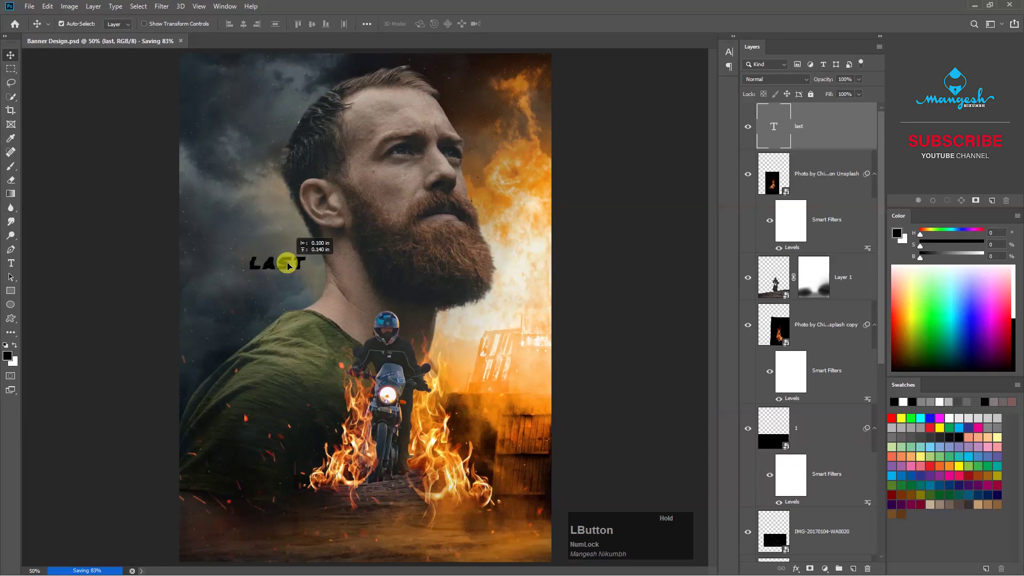
click(286, 284)
click(776, 137)
text(race)
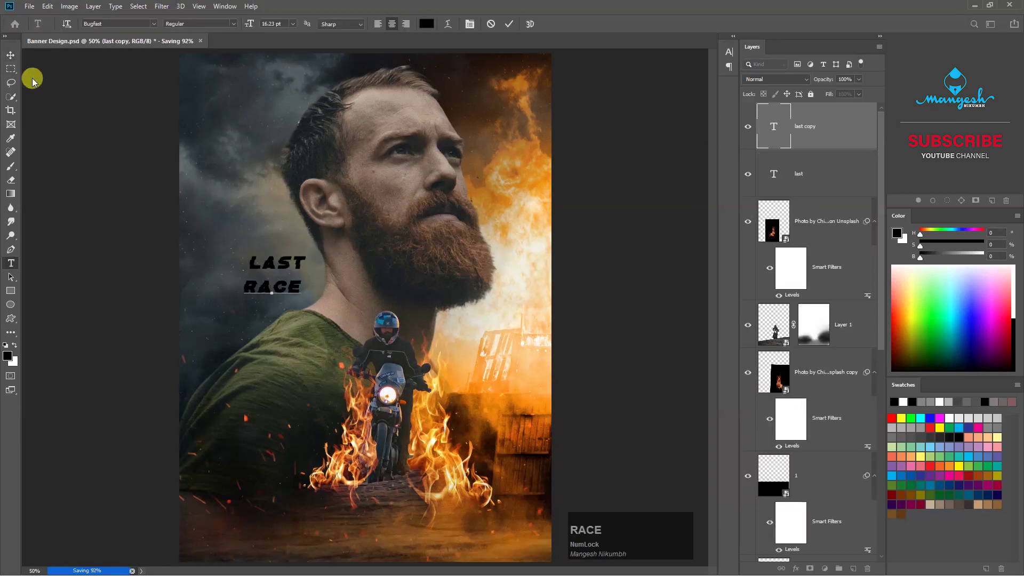
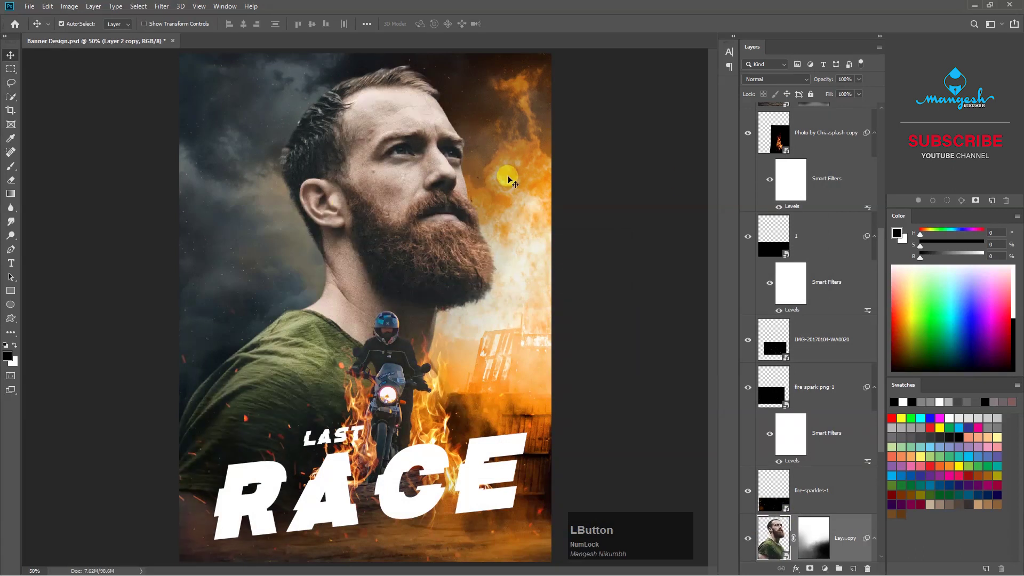
Apply Levels 0 / 0.74 / 225 to Layer 1, darkening midtones and brightening highlights
click(849, 263)
key(ctrl+l)
click(686, 302)
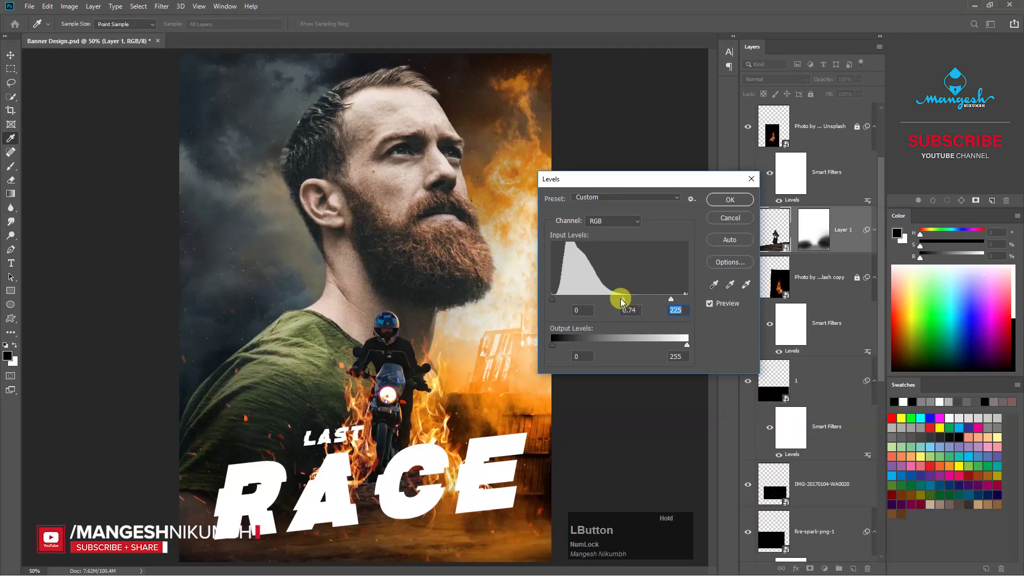
key(Return)
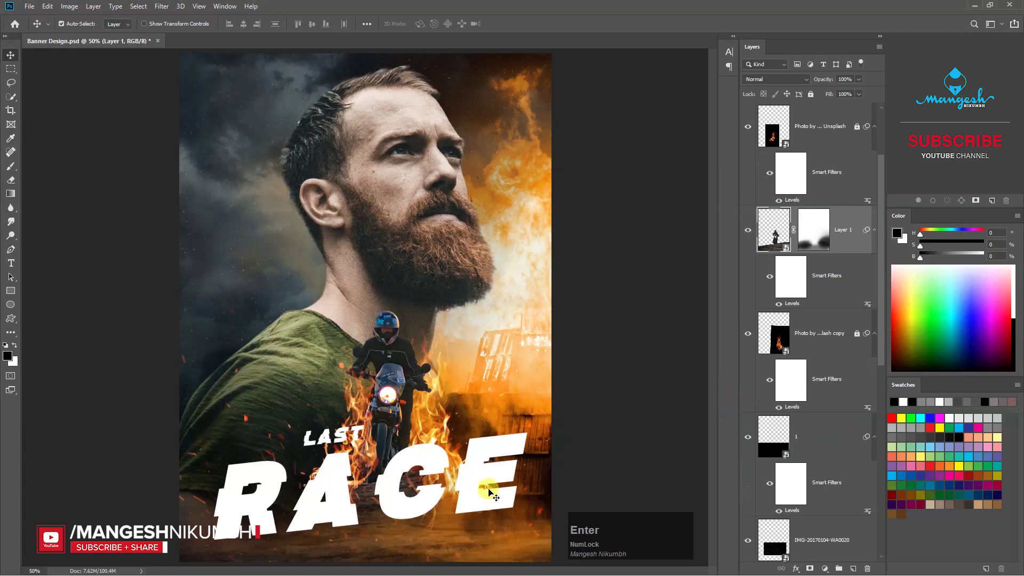
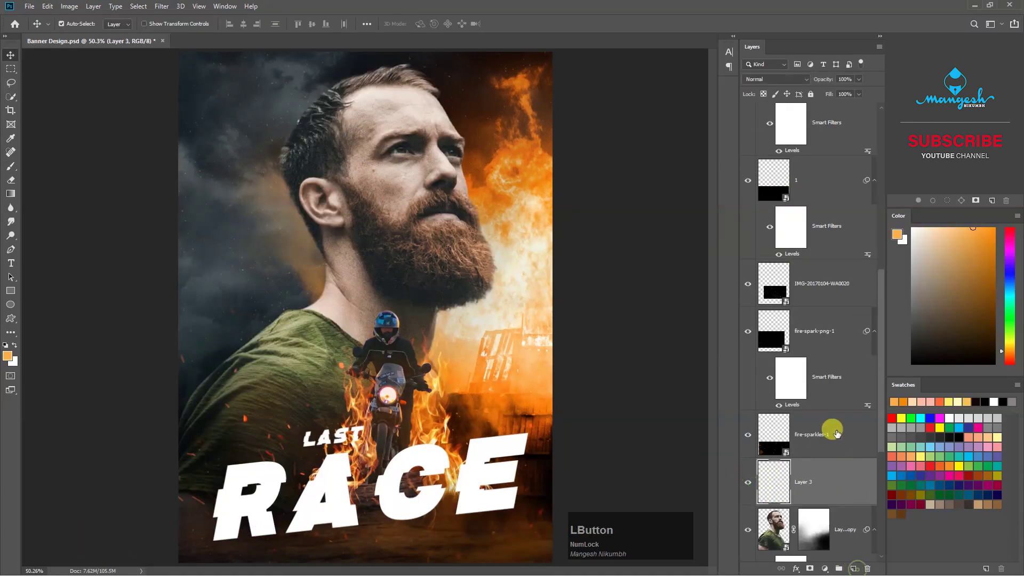
Clip the new layer, set its blend mode to Color and pick a warm orange
right_click(828, 471)
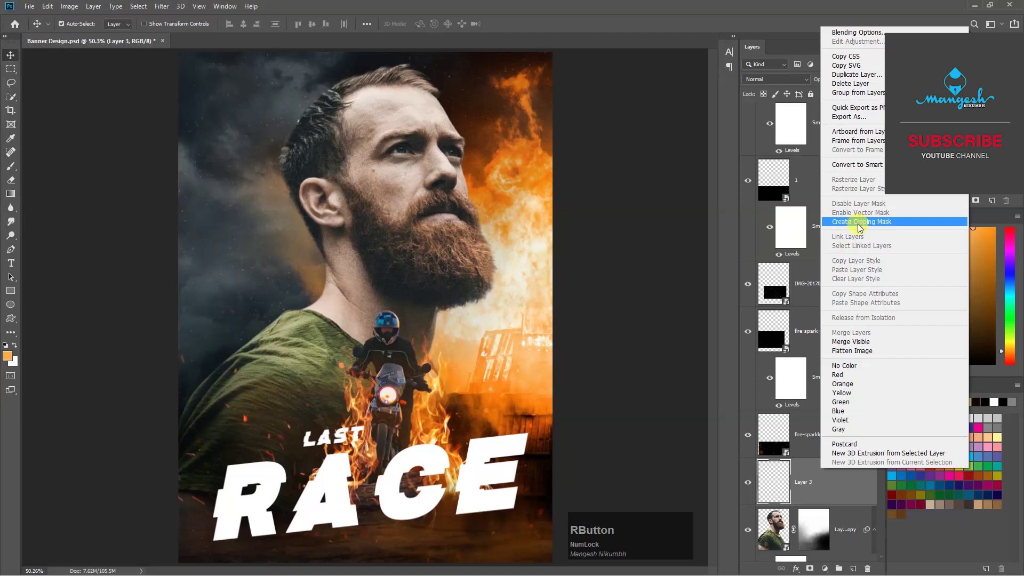
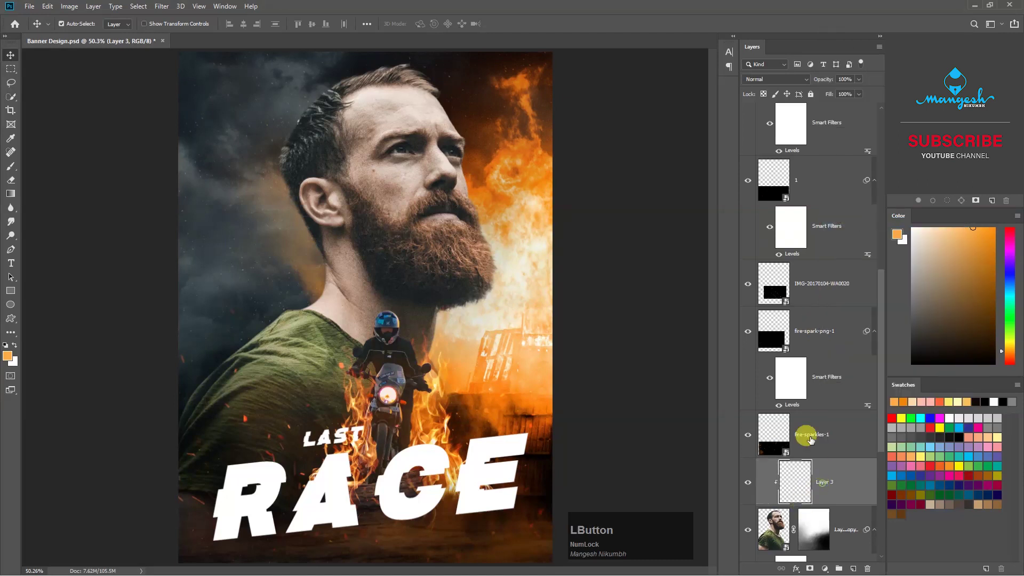
key(=)
key(space)
click(480, 217)
key(space)
click(792, 82)
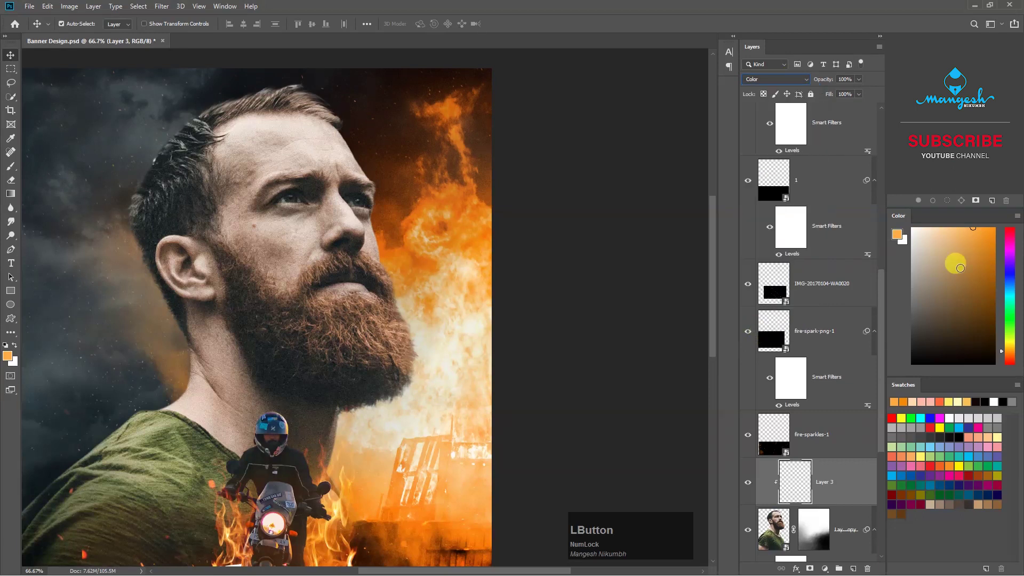
Load a soft brush at low opacity and about half flow for painting the rider glow
key(b)
key(KP_Enter)
key(b)
click(18, 169)
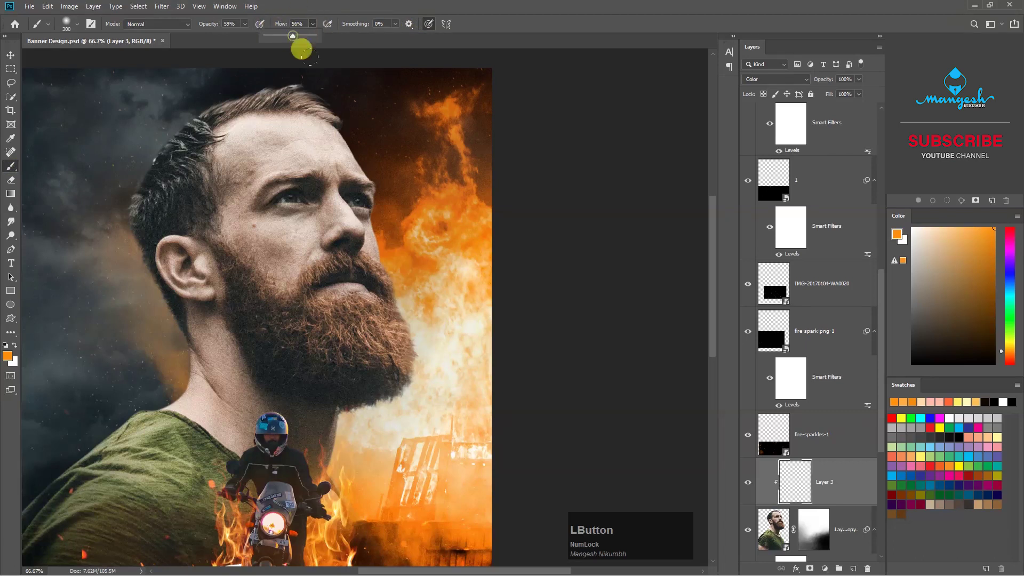
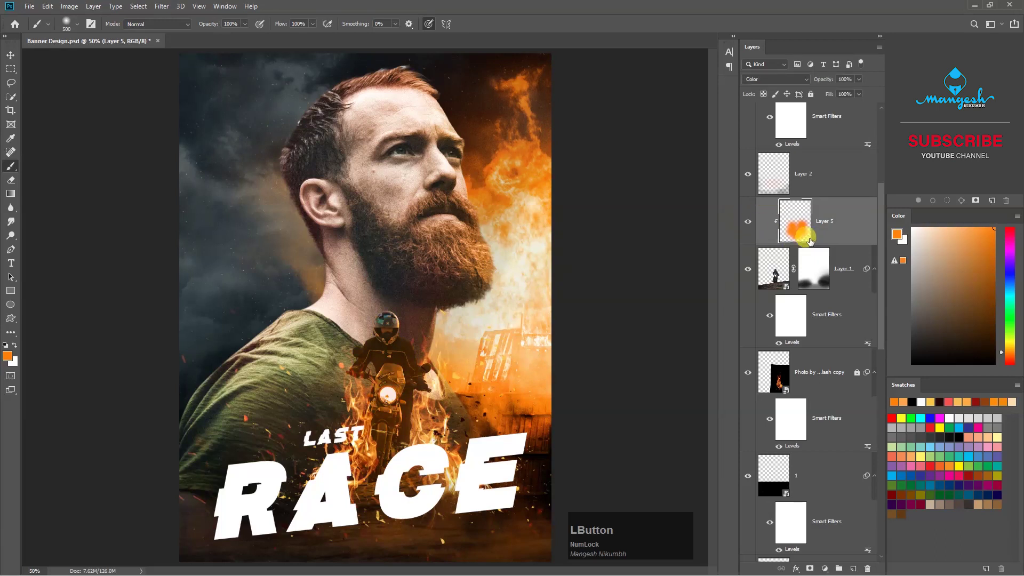
Add a Levels adjustment above the glow layer and invert its mask to black, ready to paint white
click(836, 291)
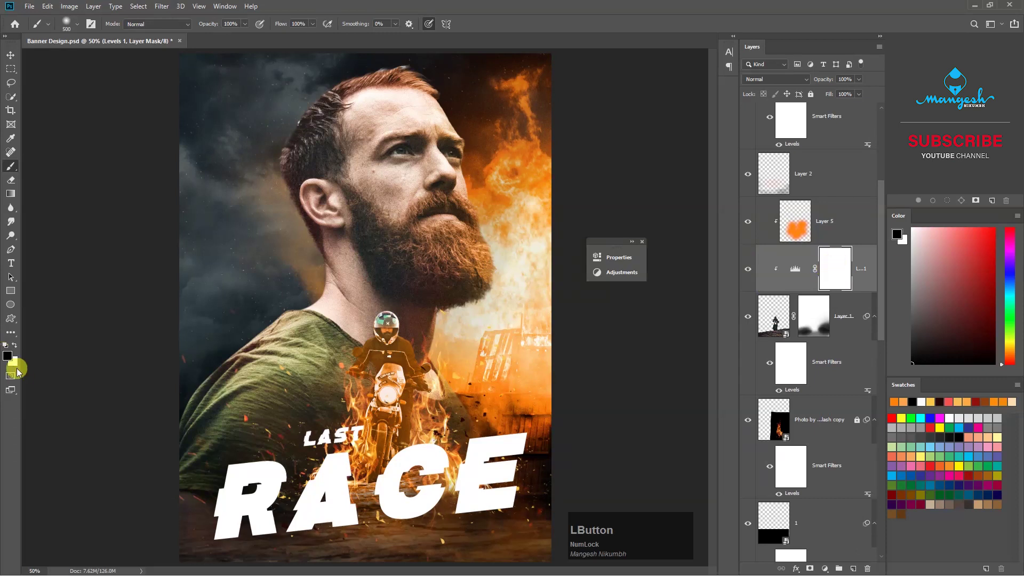
key(BackSpace)
click(841, 279)
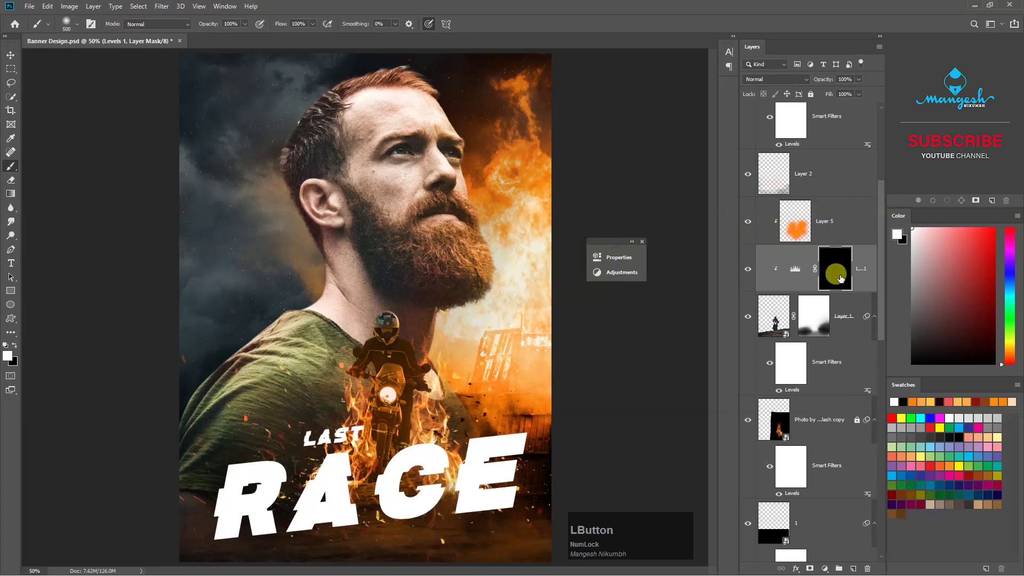
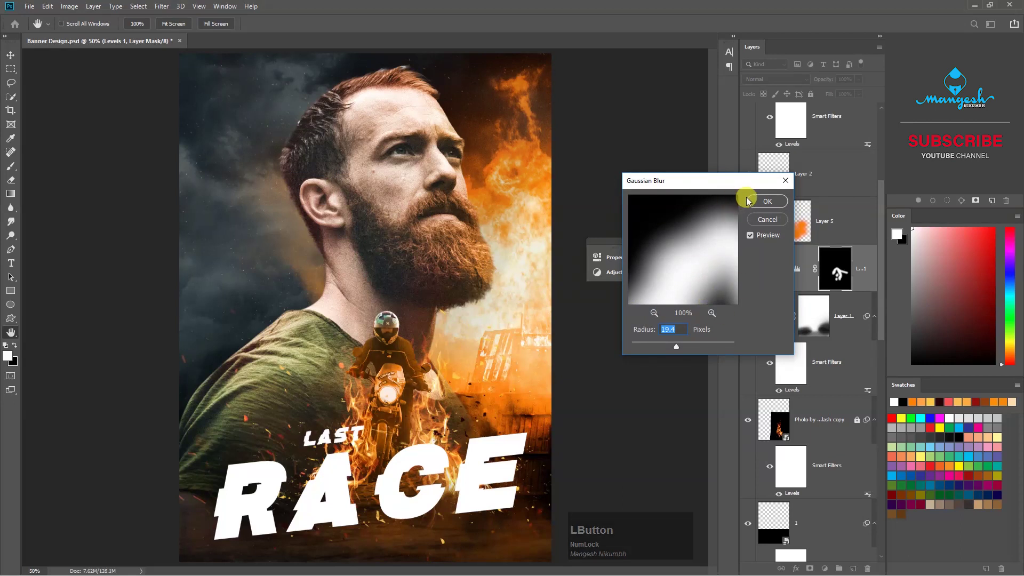
Add a brown-to-cream Gradient Map on Group 3 in Soft Light at about 43% opacity
click(770, 209)
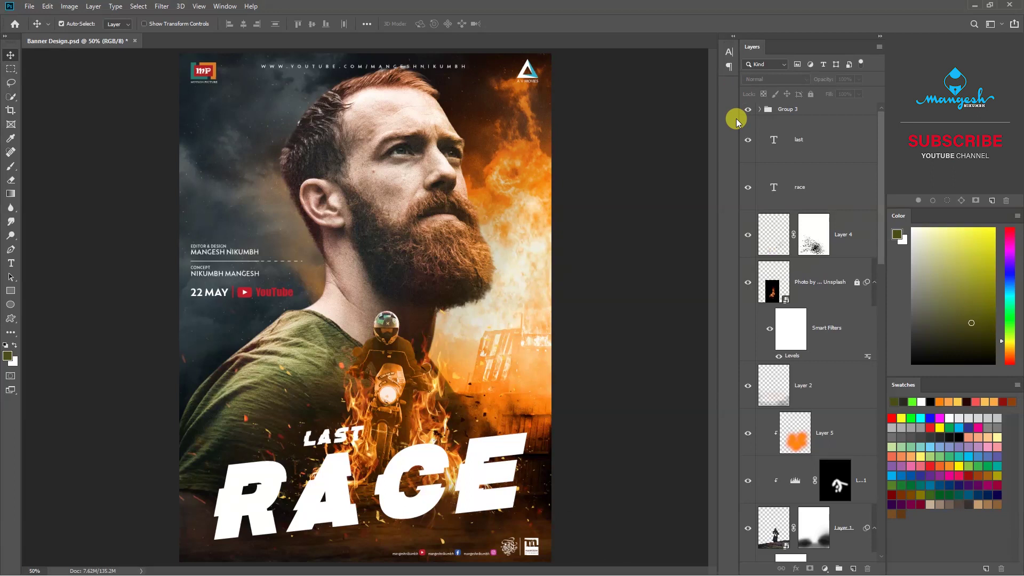
click(753, 111)
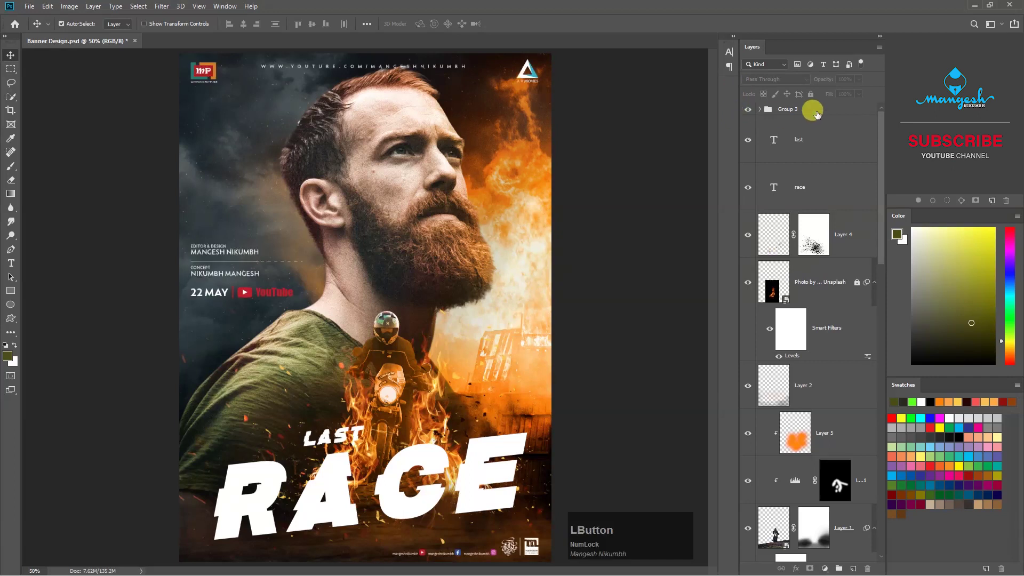
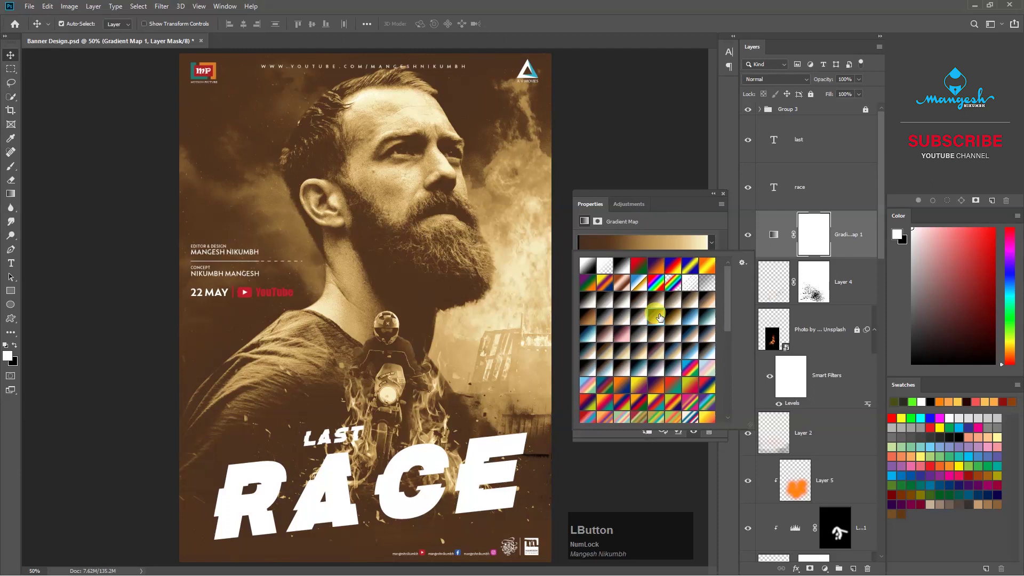
scroll(down, 3)
scroll(up, 3)
click(788, 79)
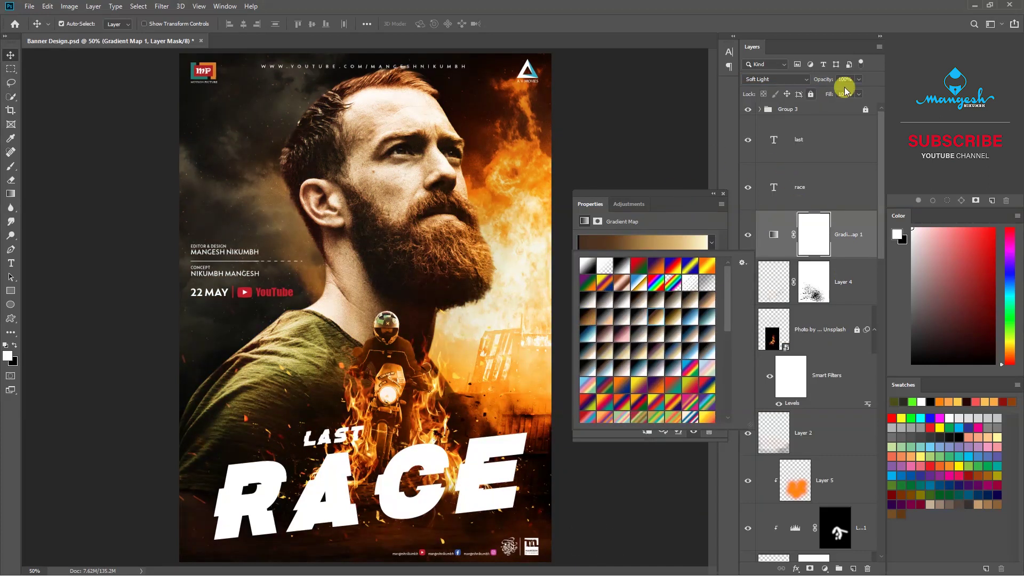
click(865, 81)
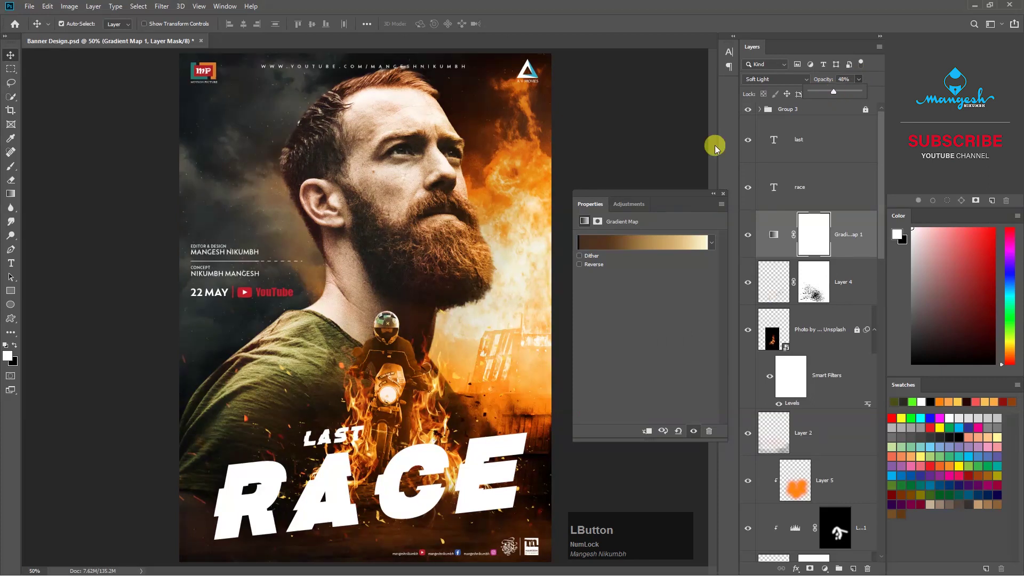
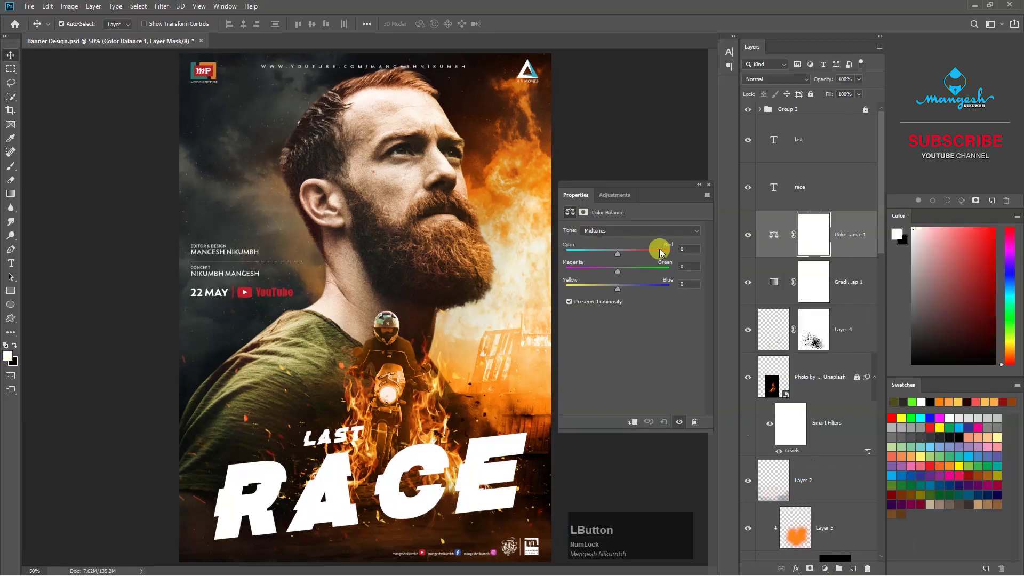
Check the Color Balance adjustment by toggling its visibility on the banner
click(619, 256)
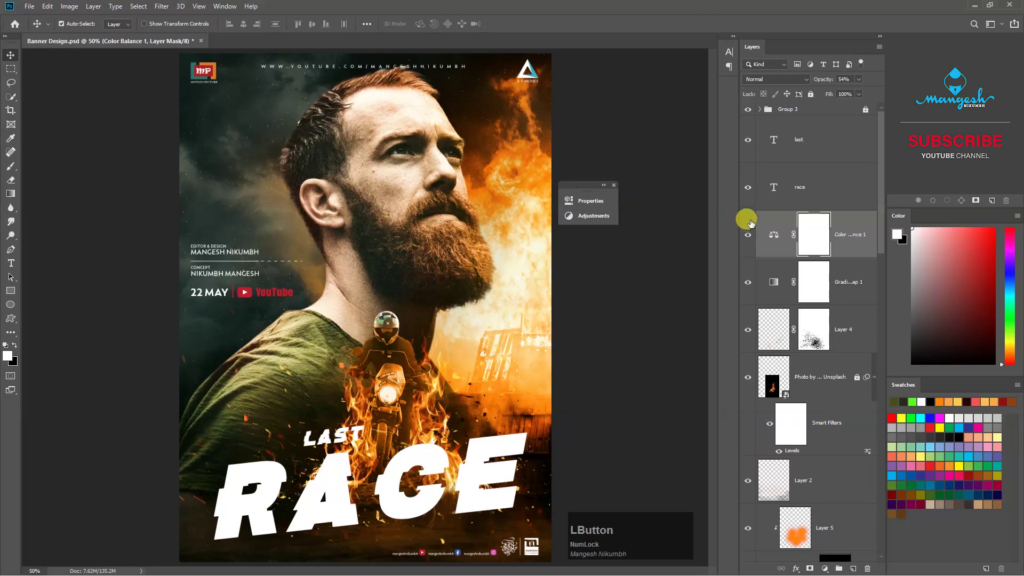
click(621, 188)
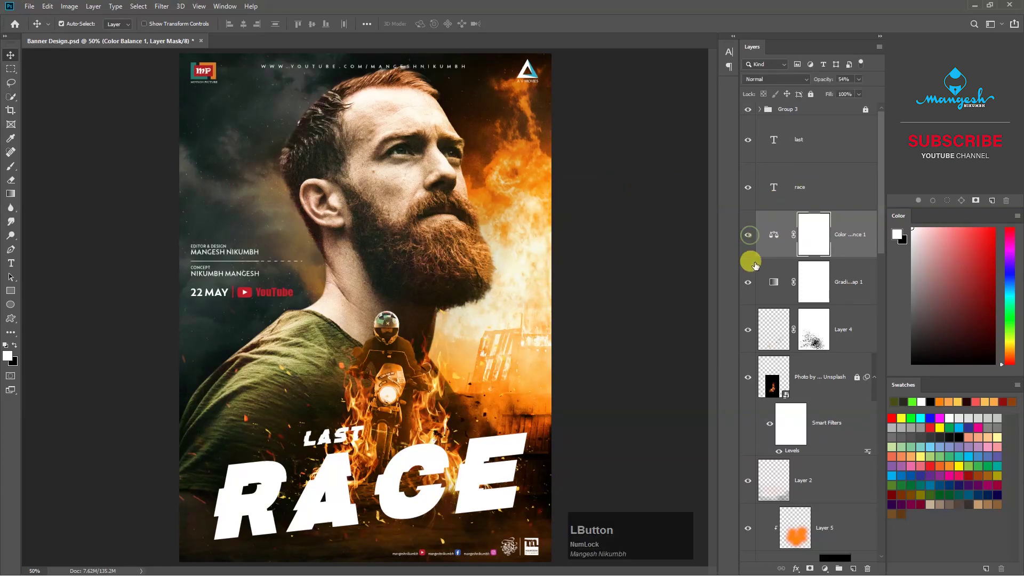
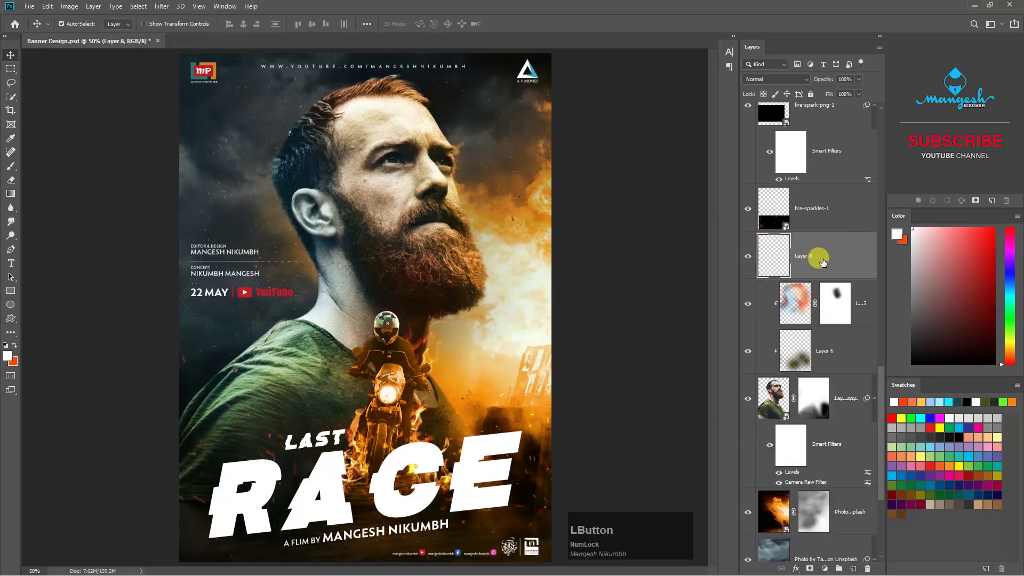
Load a large Fog brush tip for painting orange glow on Layer 8
key(b)
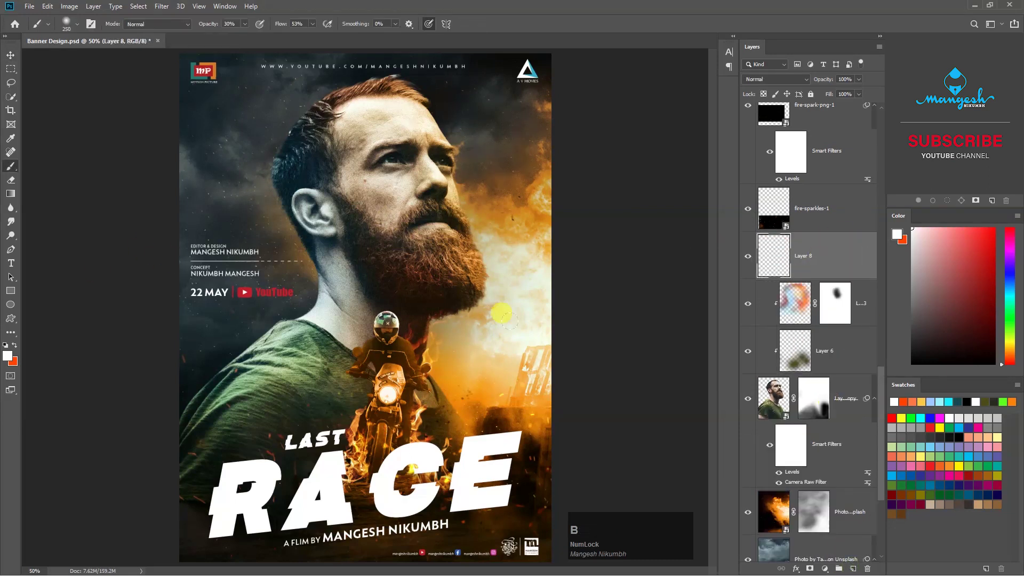
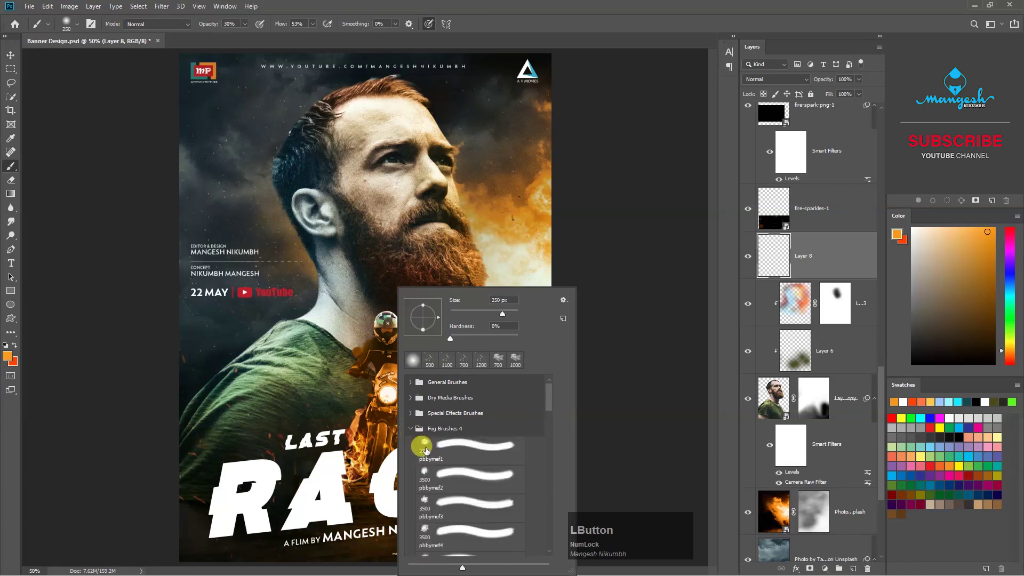
scroll(down, 3)
click(430, 486)
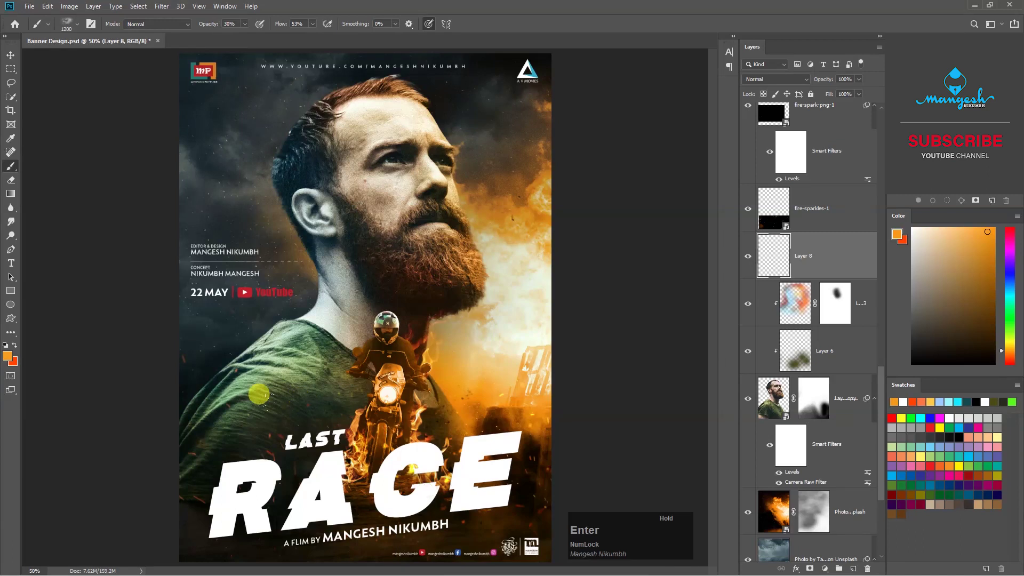
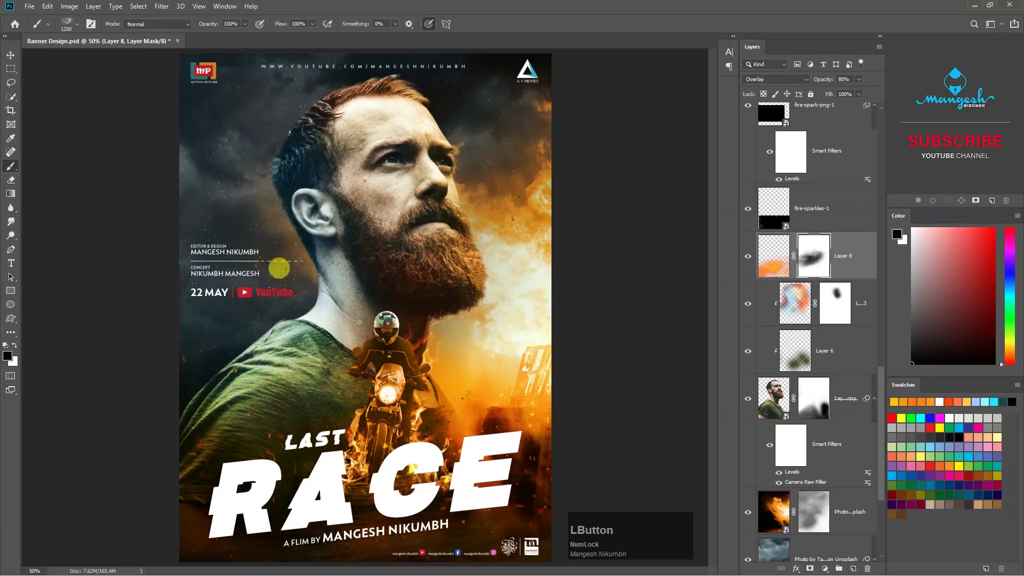
key(z)
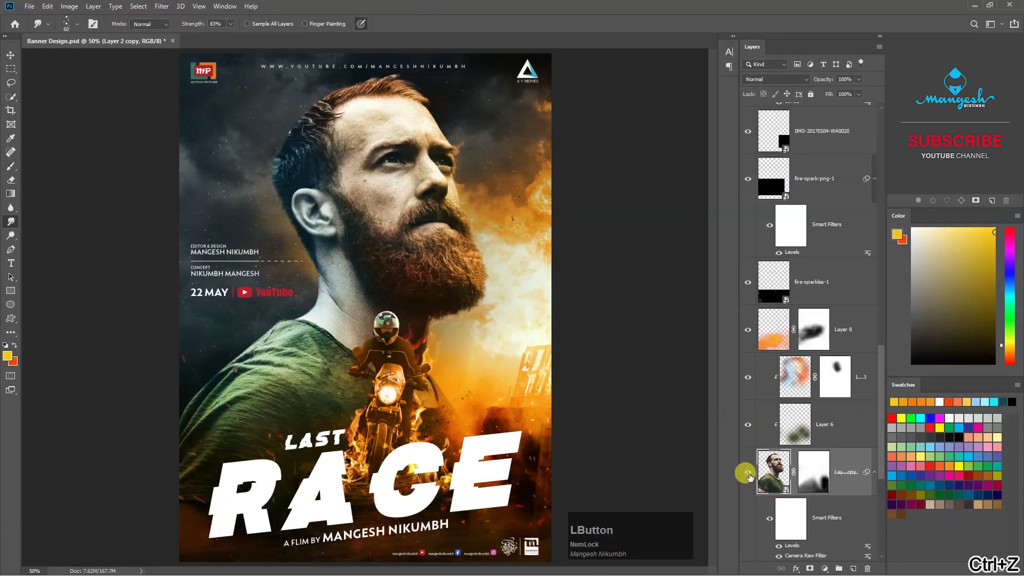
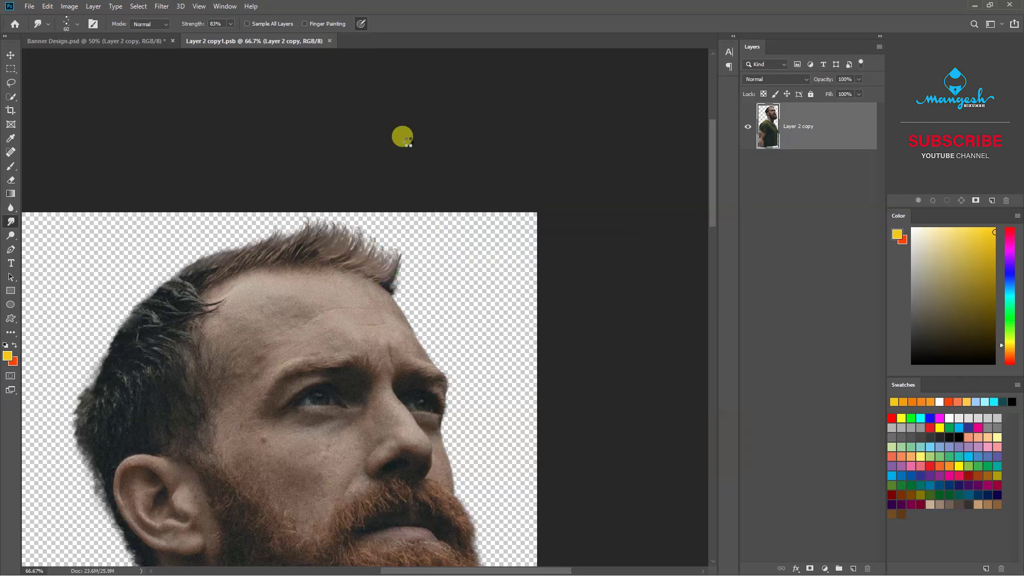
key(ctrl+Num_Lock)
key(ctrl+z)
key(ctrl+shift+z)
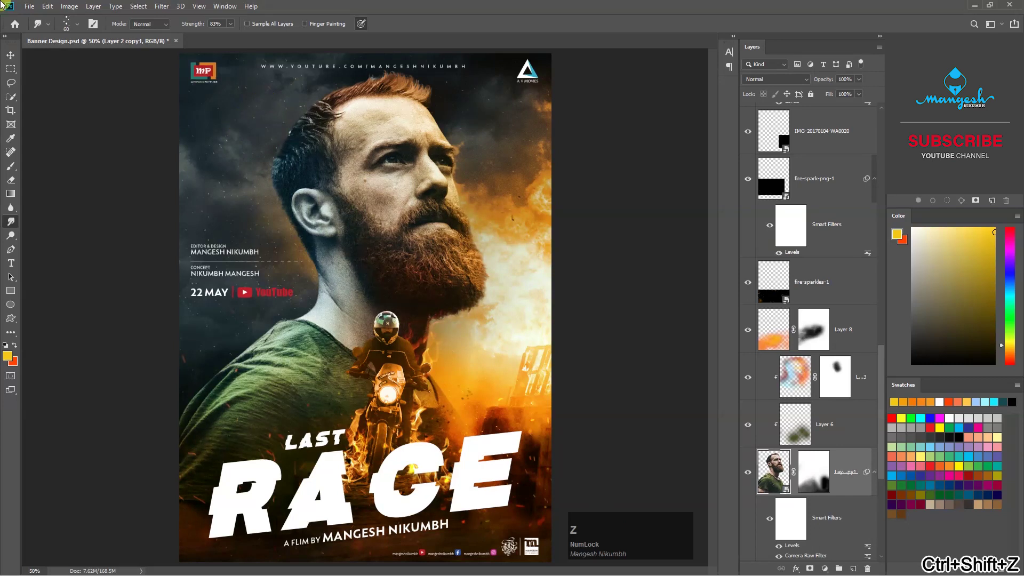
key(ctrl+KP_0)
key(v)
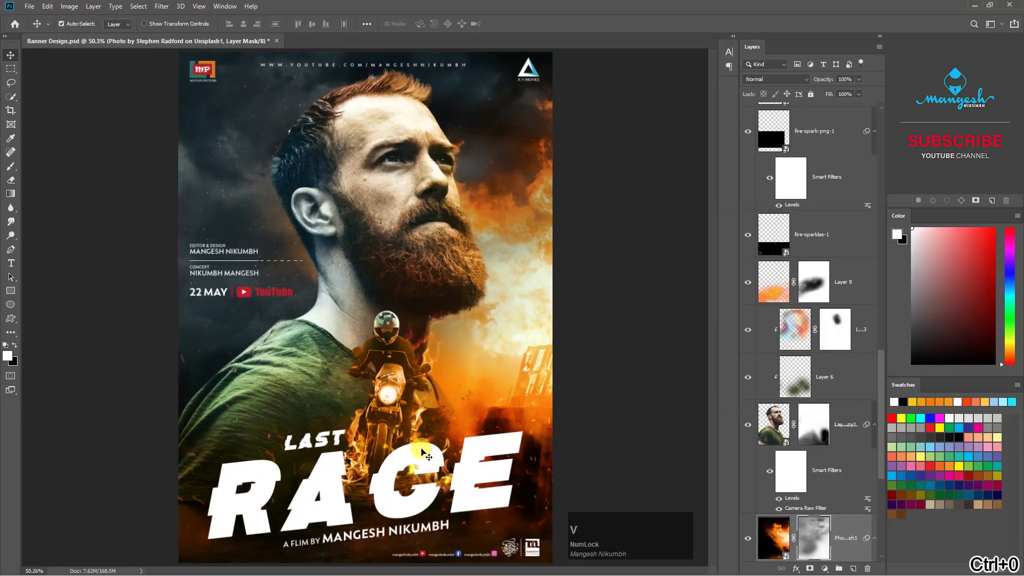
Give the RACE title a 5 px outline stroke in Layer Style
click(432, 452)
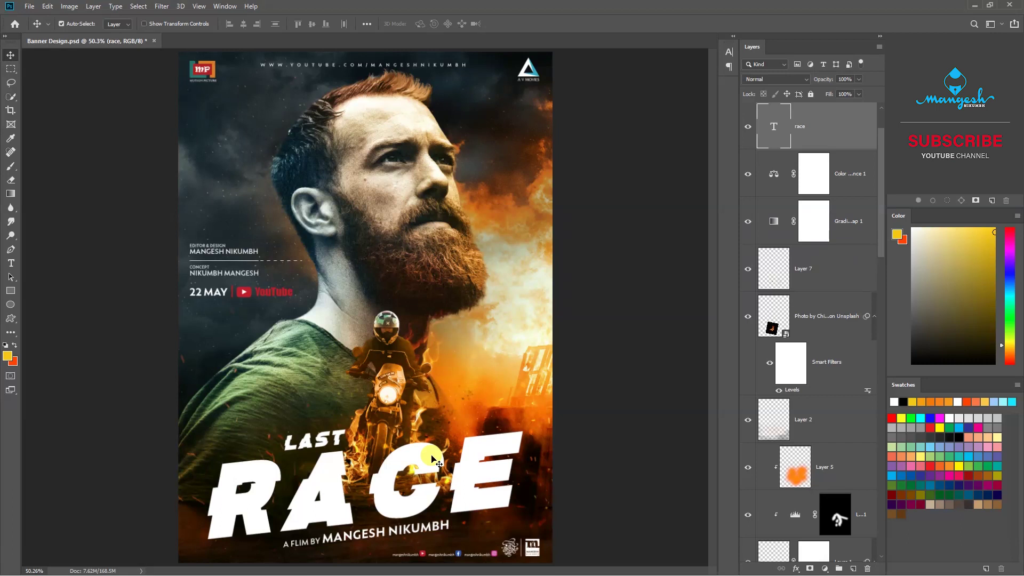
click(436, 463)
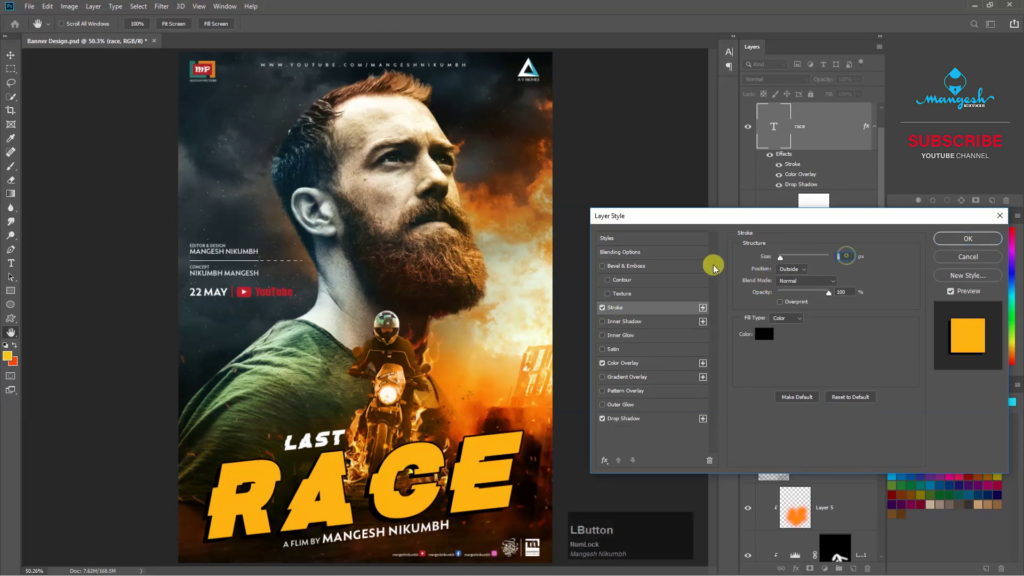
key(KP_5)
key(Tab)
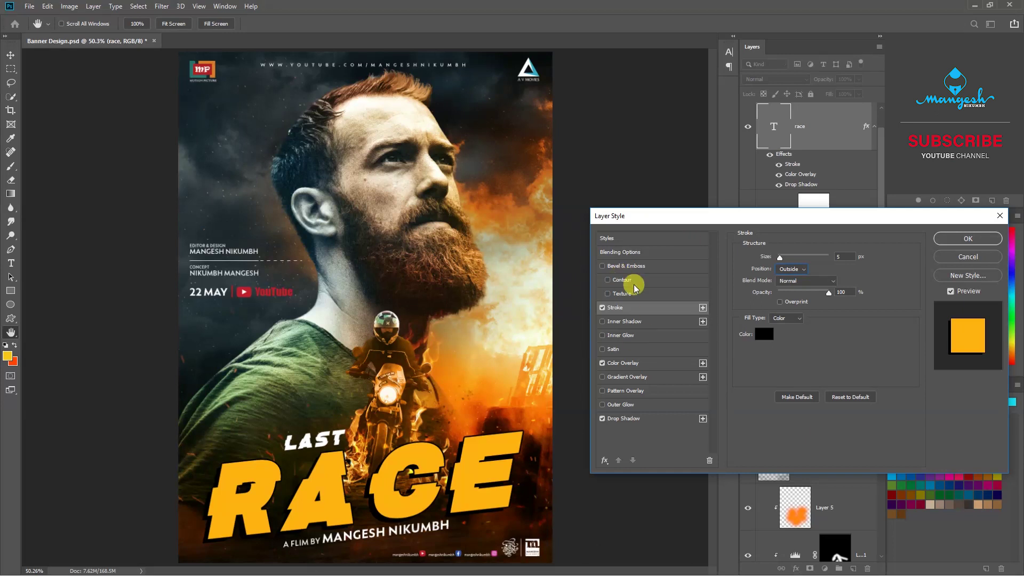
Add Bevel & Emboss depth and Satin shading to the RACE title
click(637, 272)
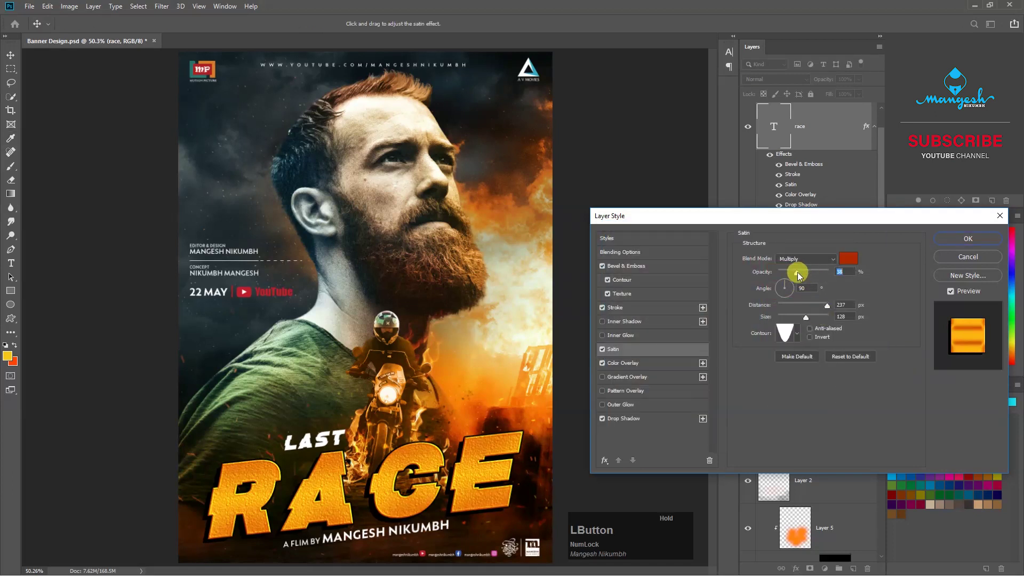
click(639, 271)
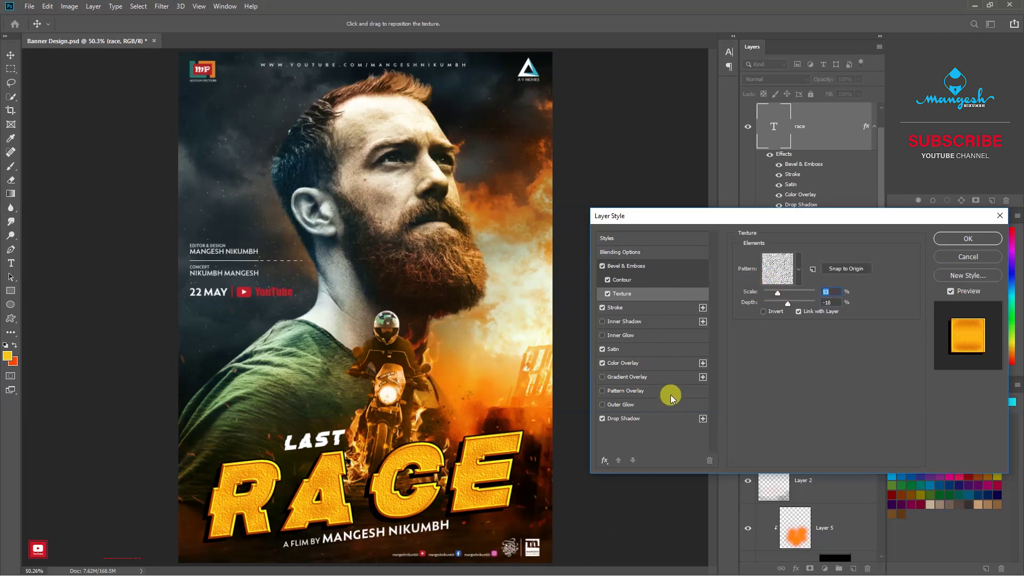
Confirm RACE's effects and copy its layer style for LAST
click(964, 242)
scroll(up, 3)
click(844, 197)
right_click(844, 197)
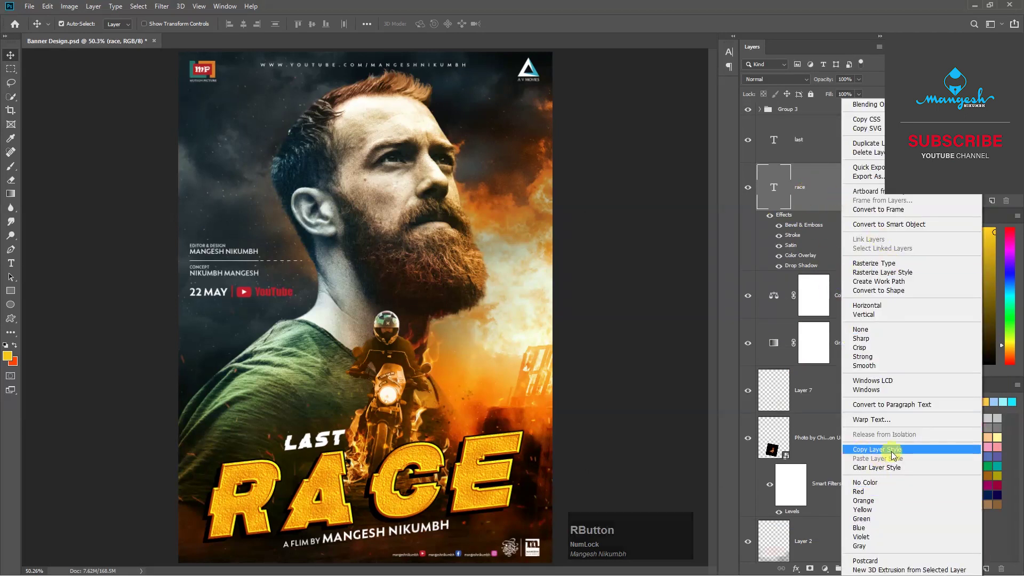
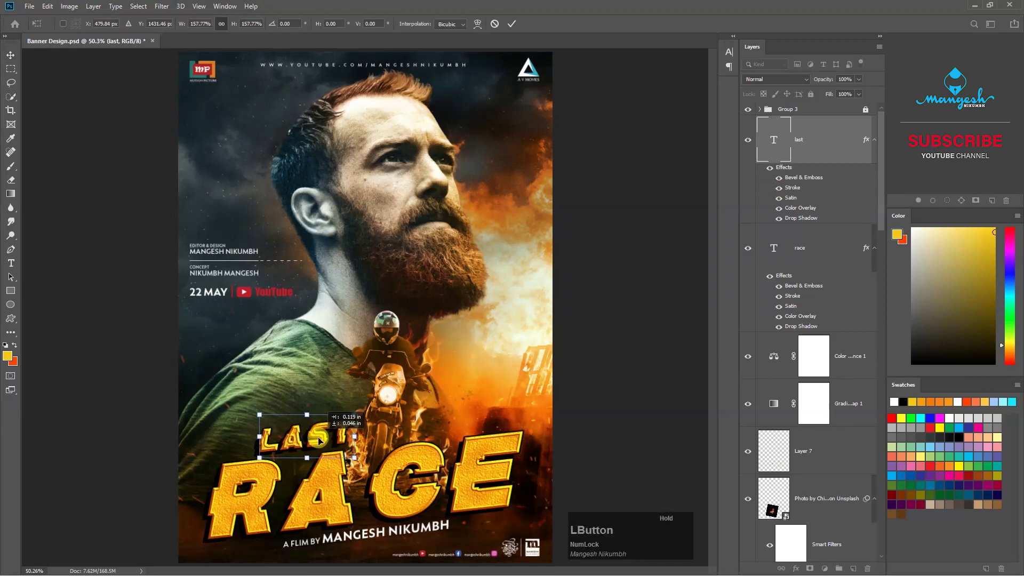
Confirm the enlarged LAST word and add empty Layer 9 with the brush ready
key(KP_Enter)
key(Right)
key(Up)
Target Layer 9 for painting an orange glowing spot
click(828, 155)
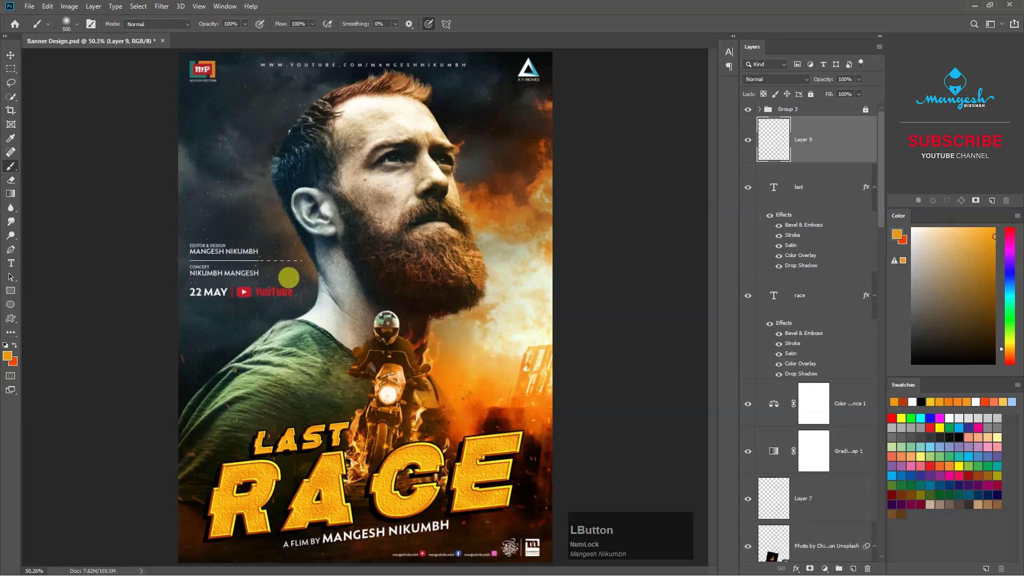
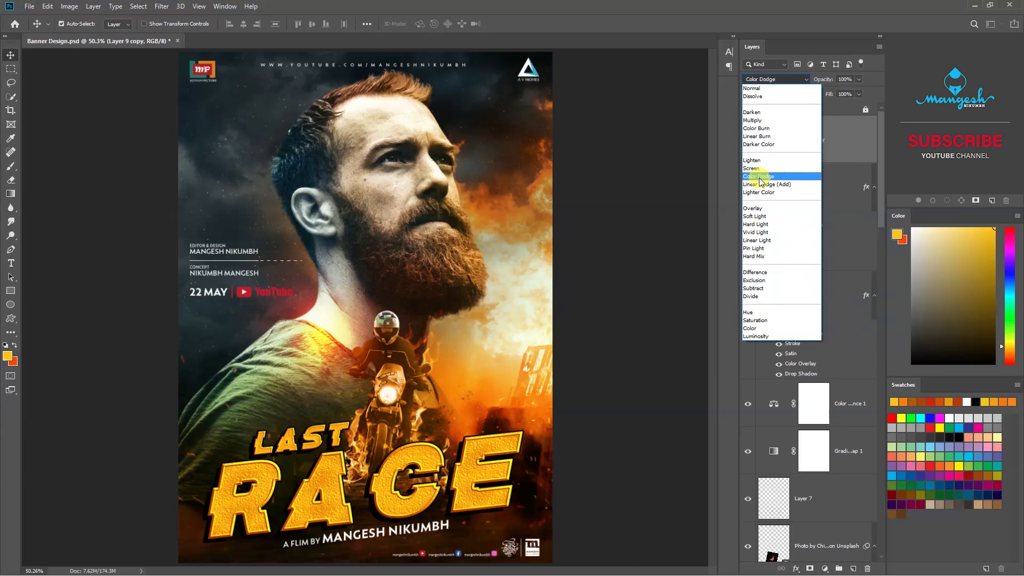
Blend the glow as Color Dodge and duplicate it as a spare copy
click(761, 186)
key(KP_Enter)
right_click(809, 134)
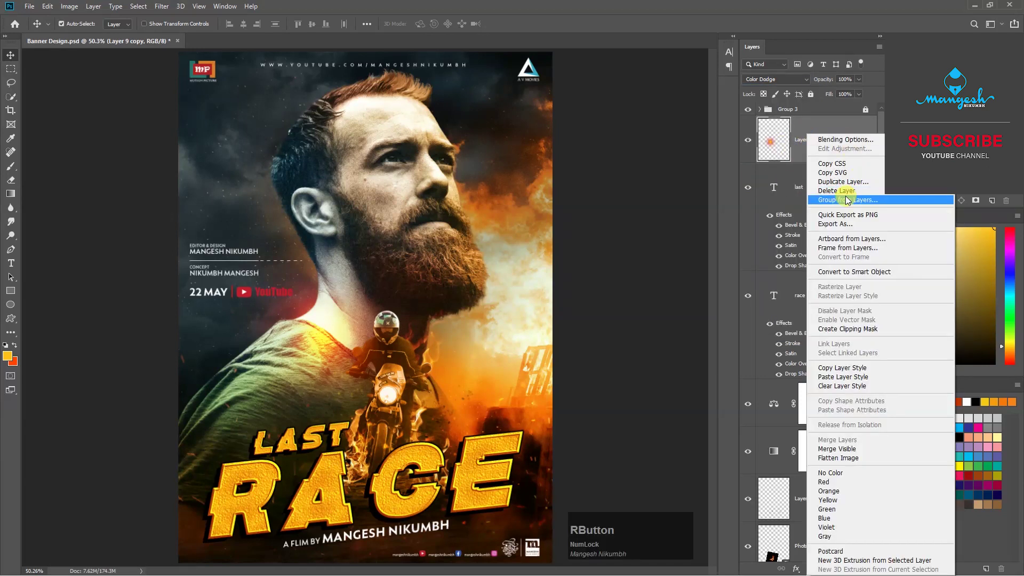
click(649, 151)
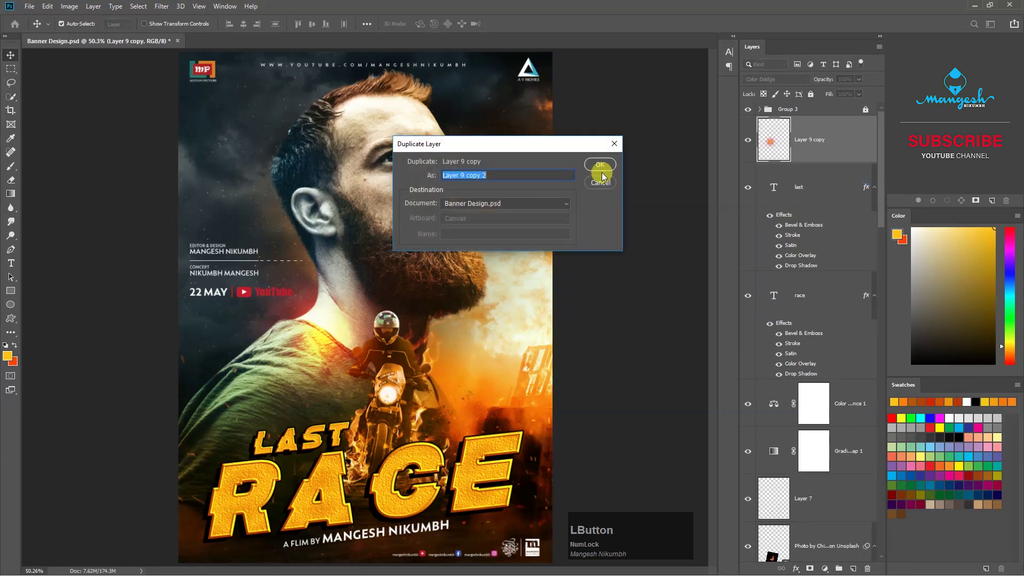
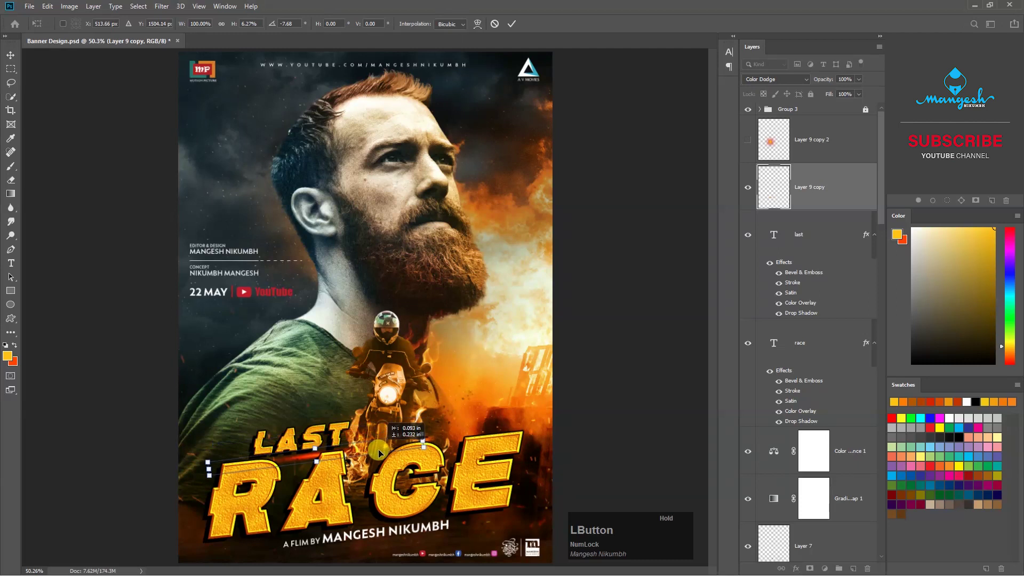
Squash the glow copy into a thin Screen-blended streak across the title
key(KP_Enter)
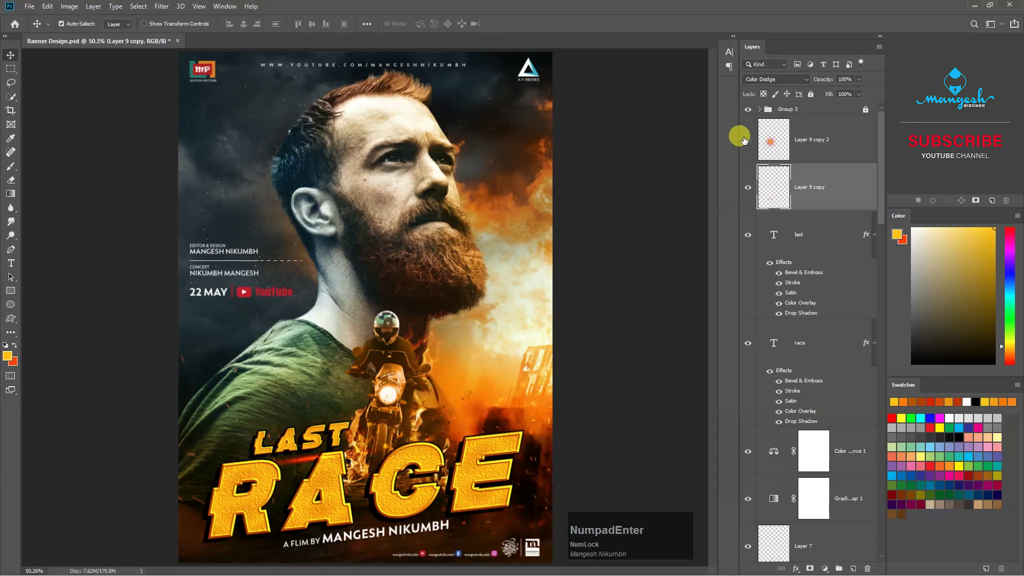
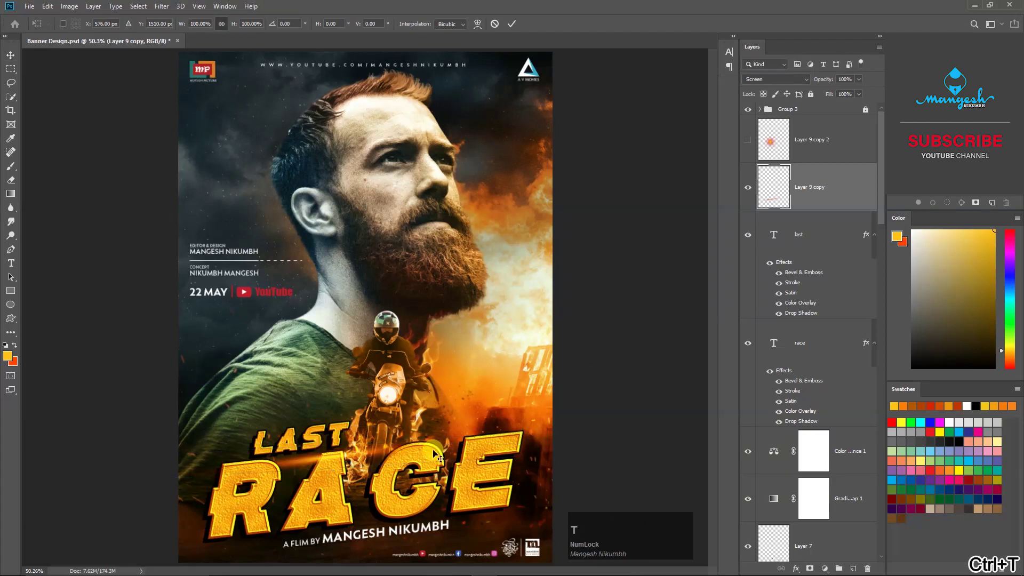
click(391, 454)
key(KP_Enter)
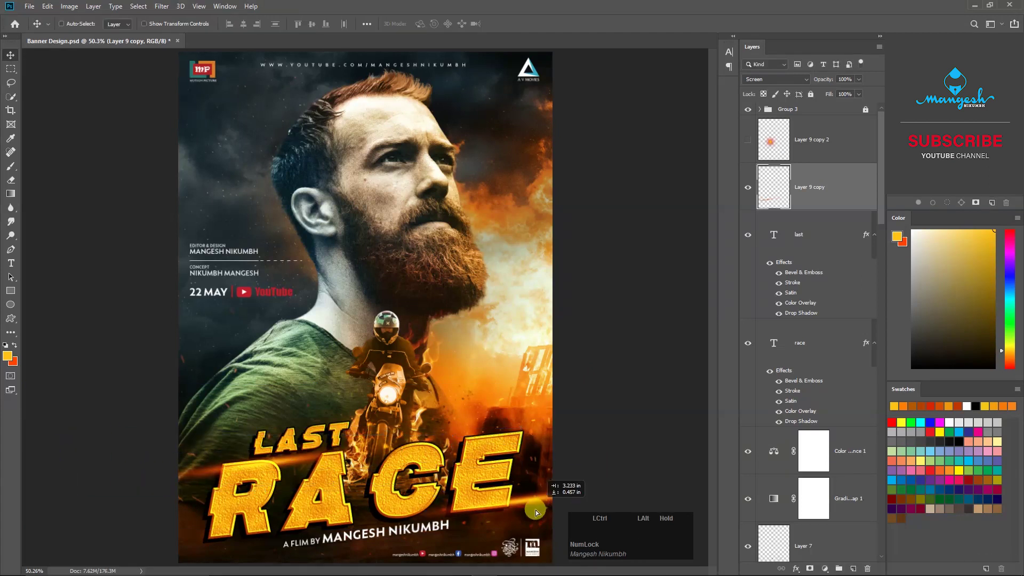
Duplicate an orange light streak and place a shrunk glow copy over the motorbike's headlight
click(311, 461)
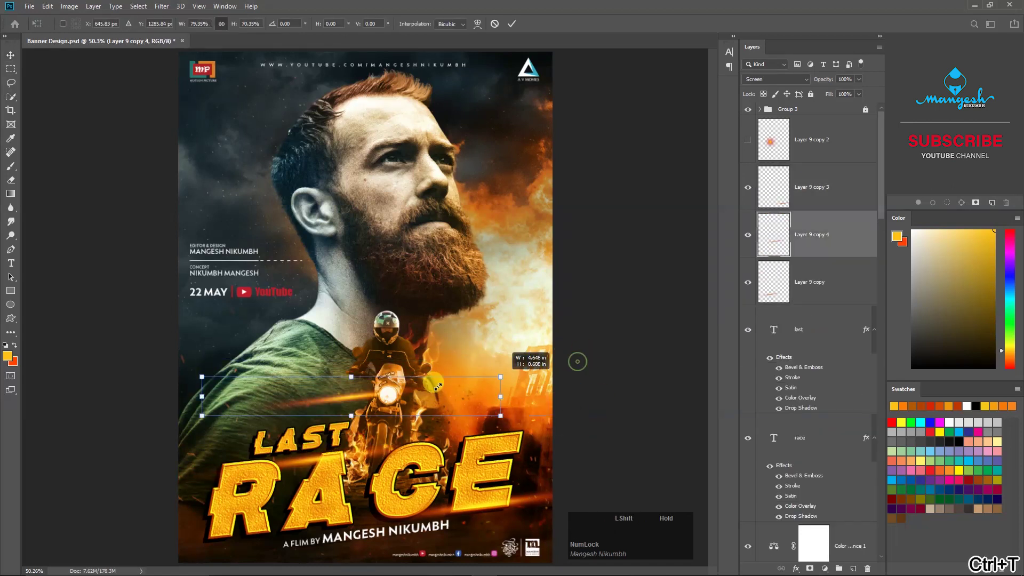
click(502, 419)
key(KP_Enter)
click(497, 443)
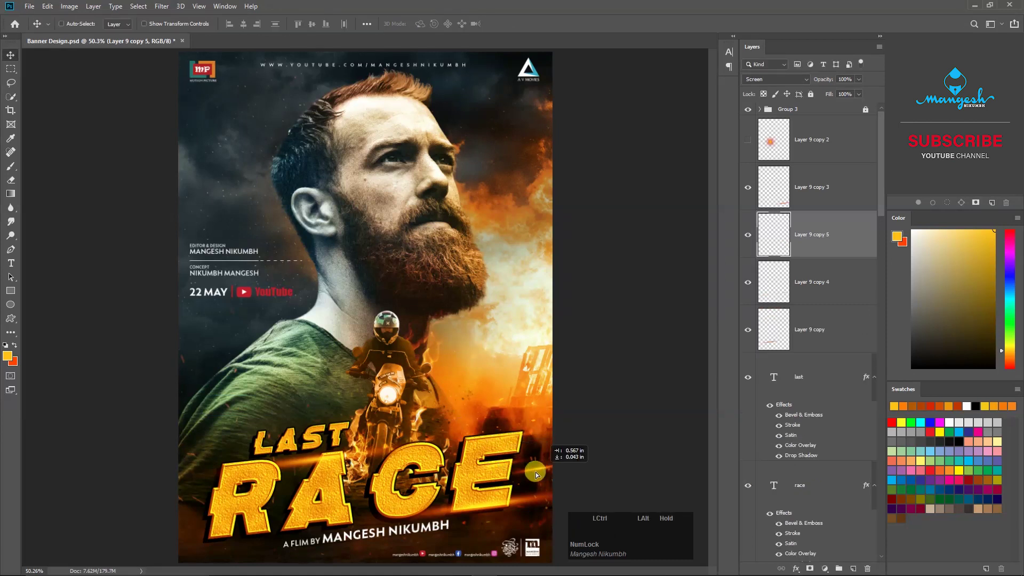
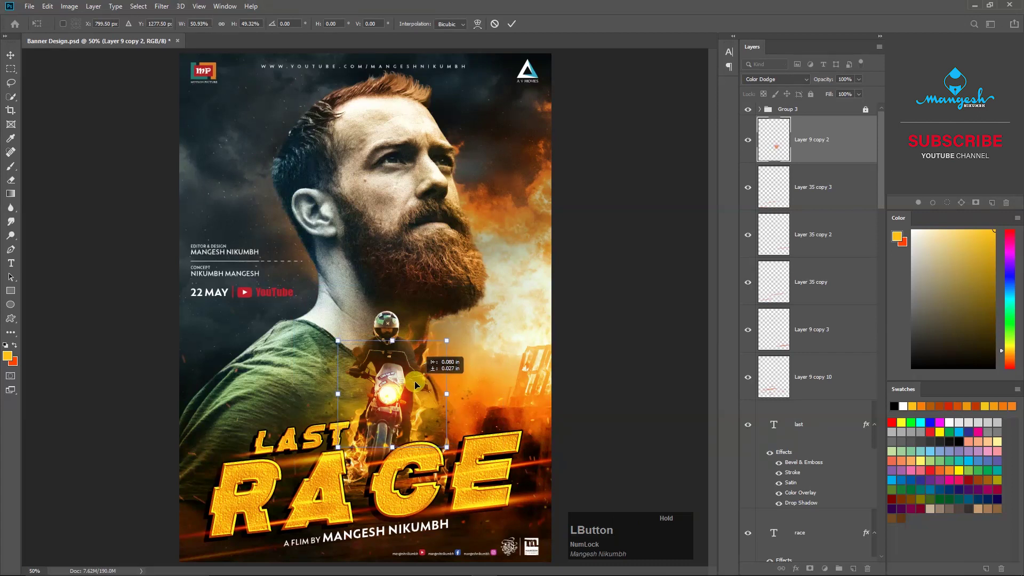
key(KP_Enter)
Show the headlight glow layer and stamp all visible layers into a merged copy on top
click(751, 145)
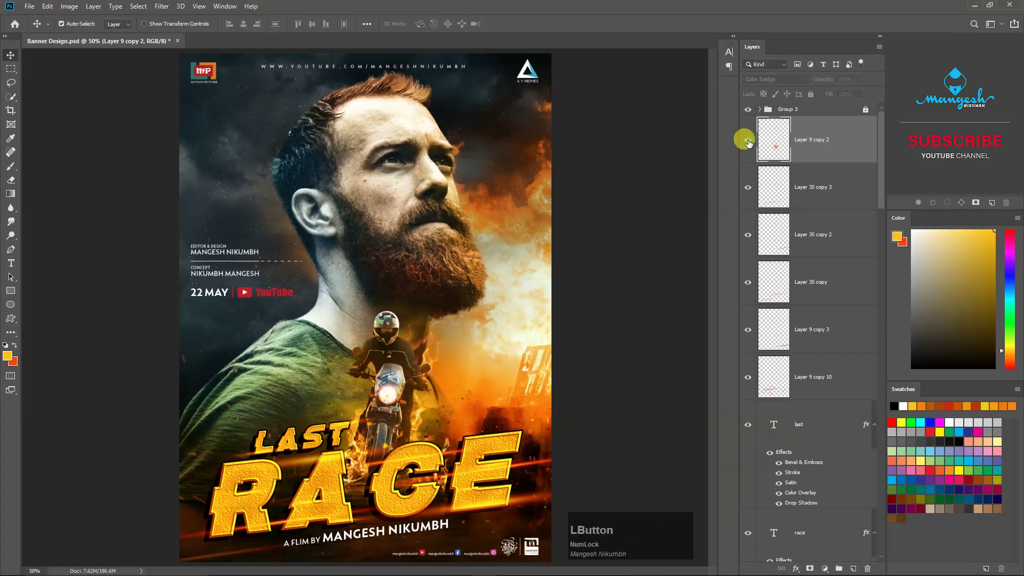
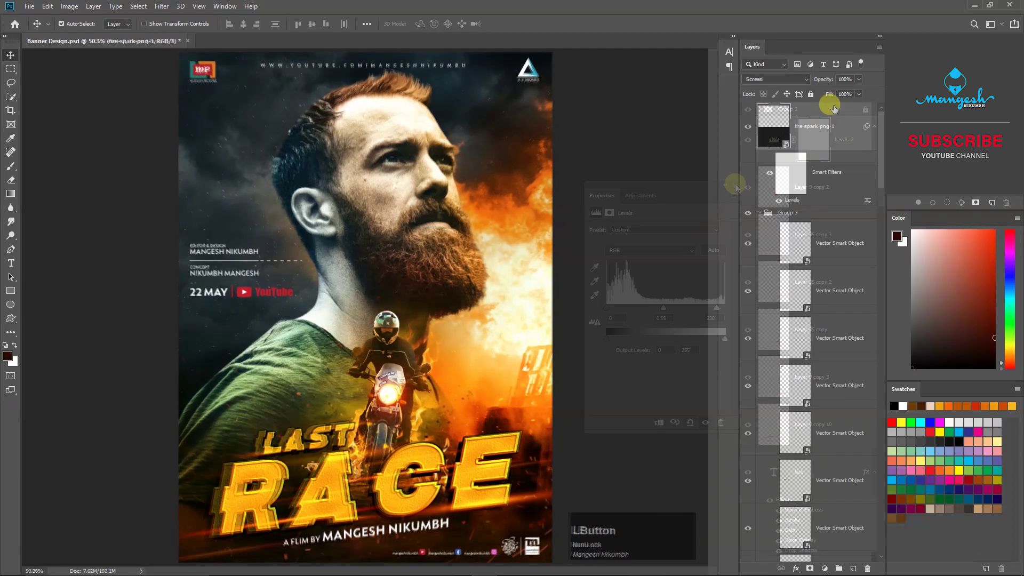
key(ctrl+shift+alt+e)
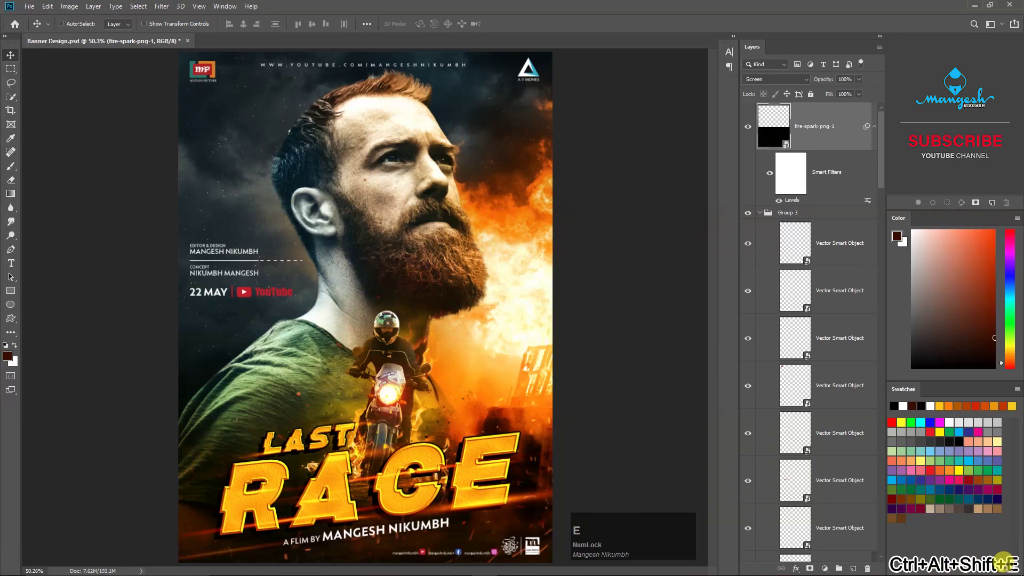